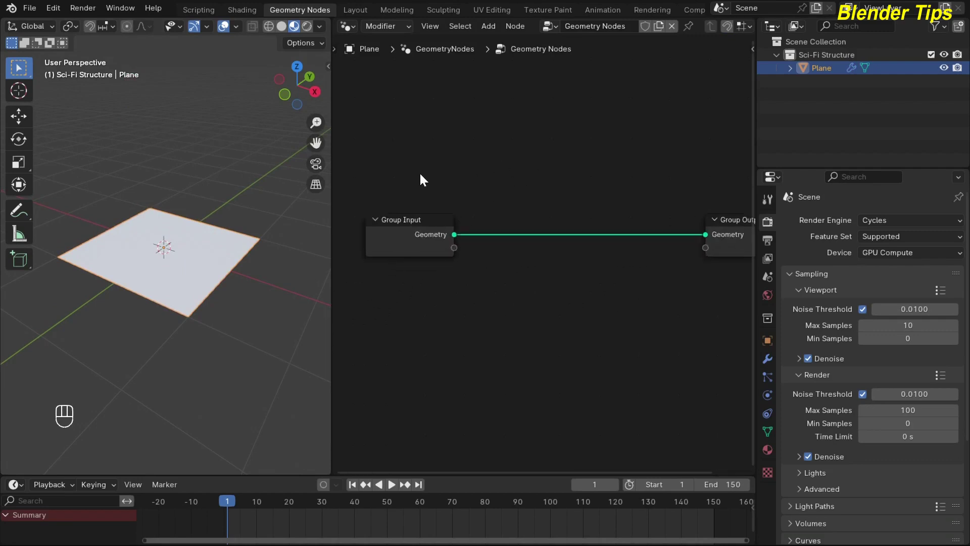
Delete the Group Input node and feed a new Grid node's mesh into the Group Output geometry.
drag(391, 190, 413, 301)
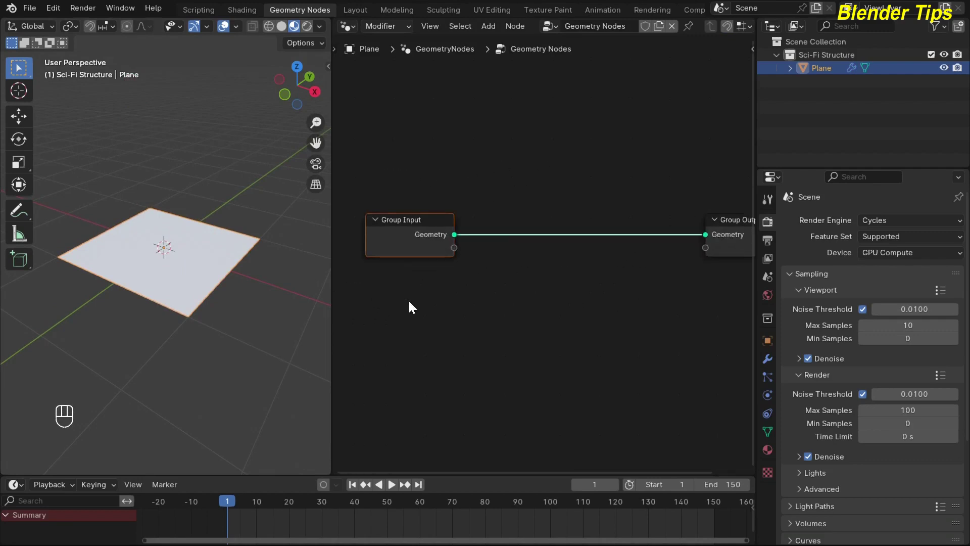
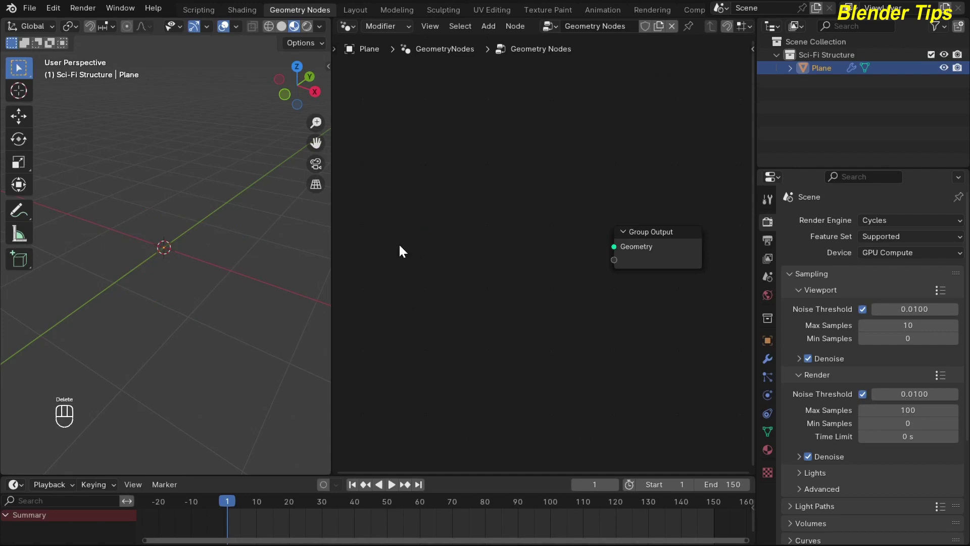
key(shift+a)
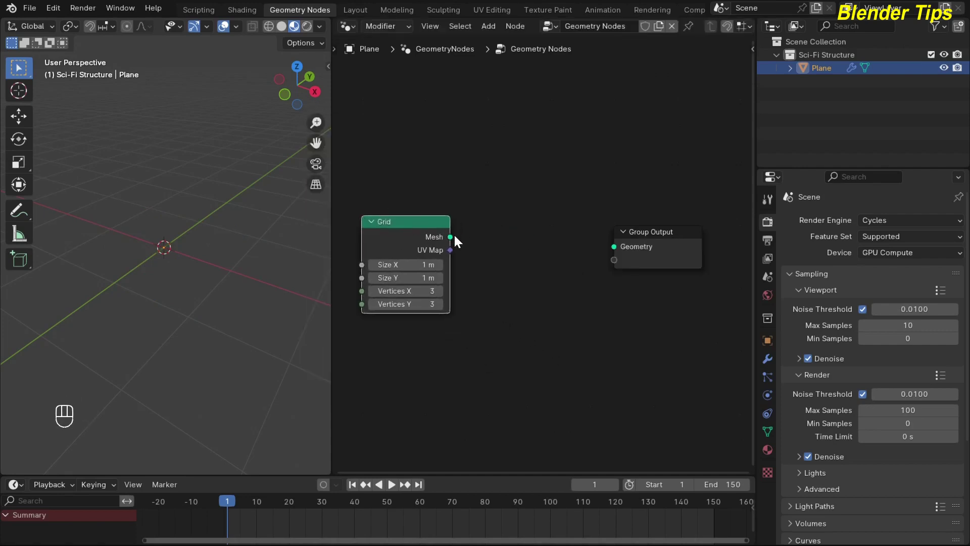
drag(454, 241, 607, 254)
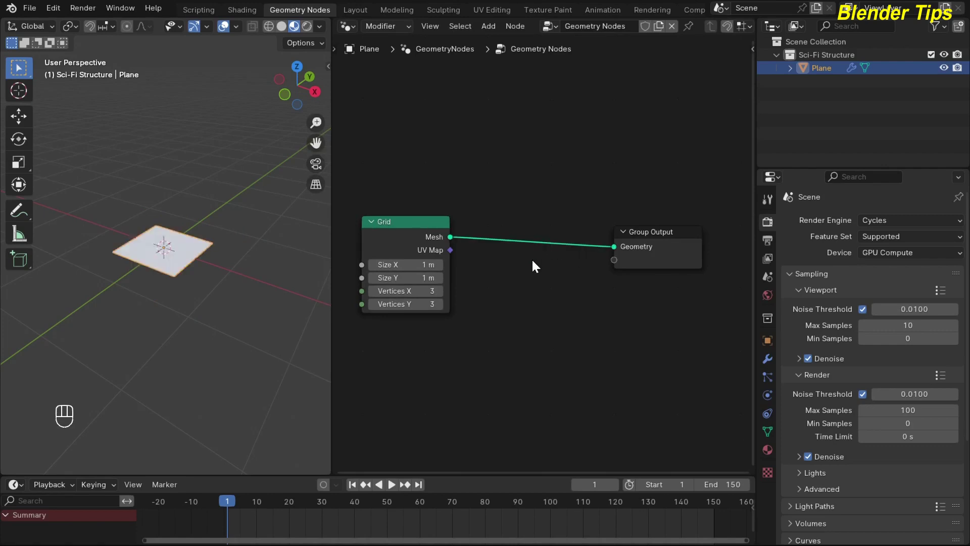
key(F6)
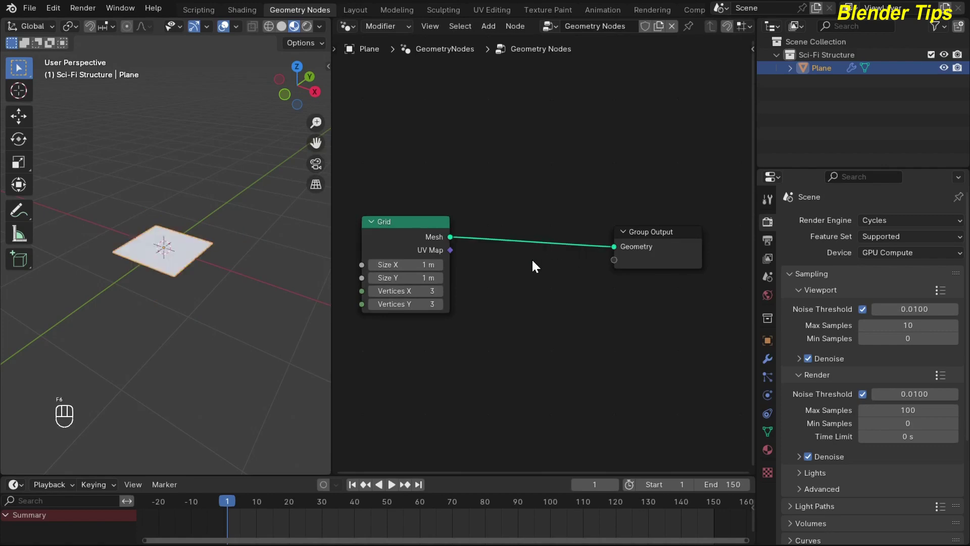
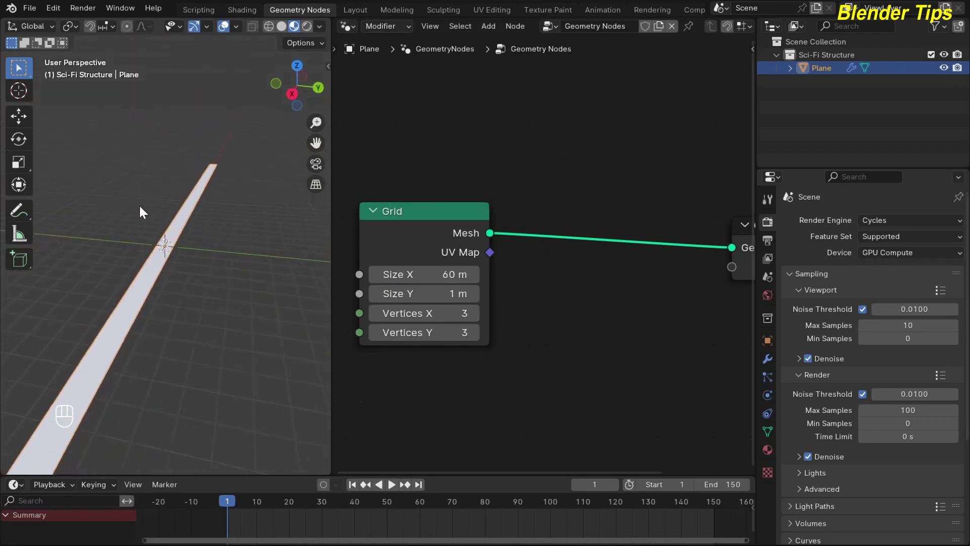
Set the Grid to 60 m by 30 m with 60 by 30 vertices.
middle_click(140, 207)
click(138, 203)
middle_click(141, 197)
middle_click(145, 206)
click(147, 207)
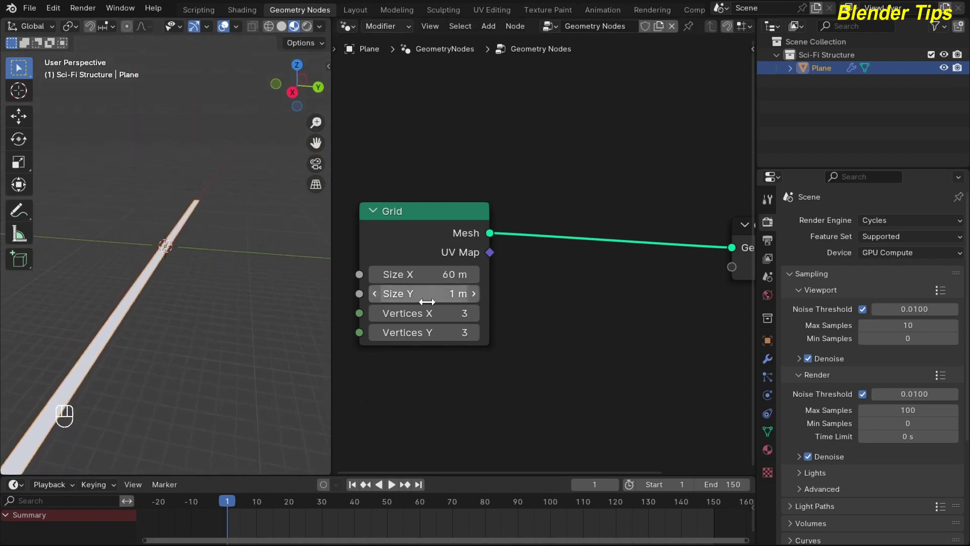
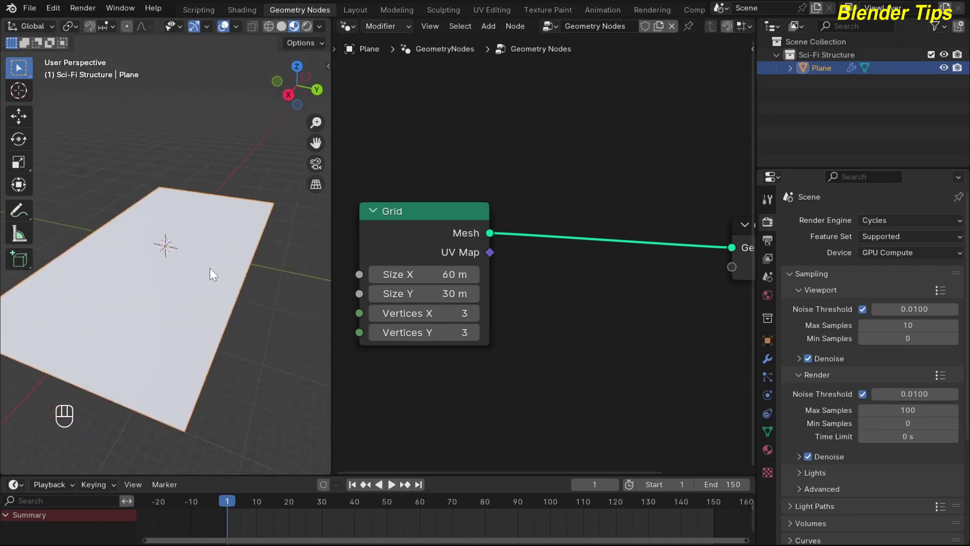
Show the dense grid in wireframe viewport shading and frame the node graph.
click(272, 29)
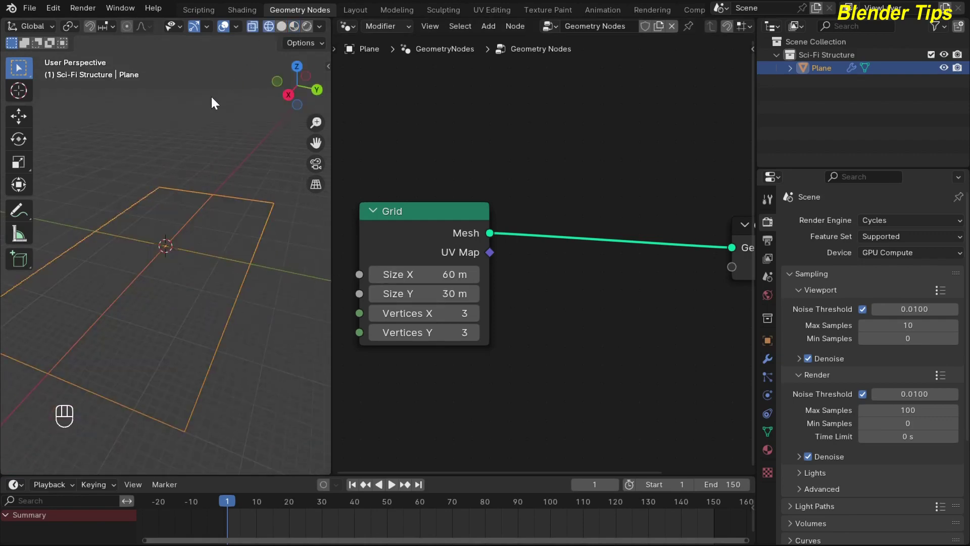
middle_click(189, 139)
middle_click(197, 143)
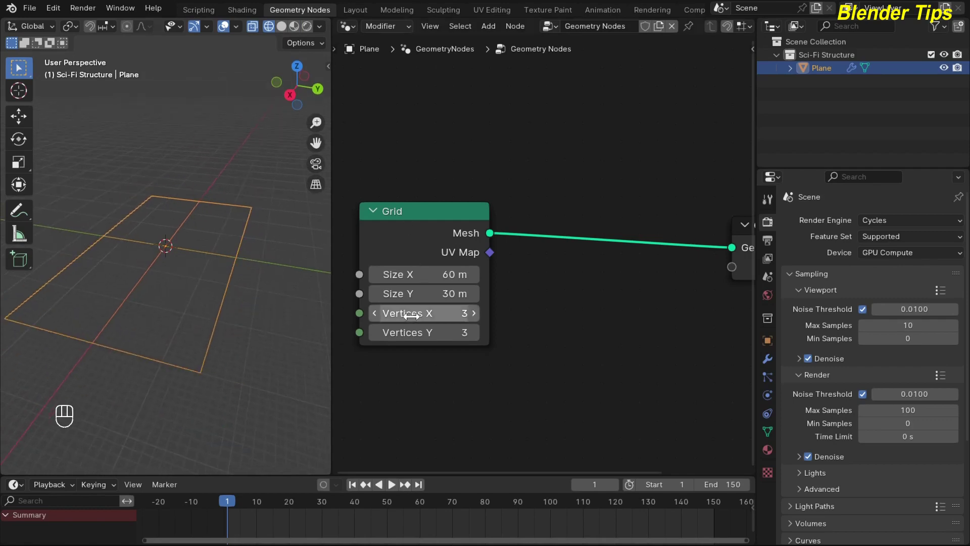
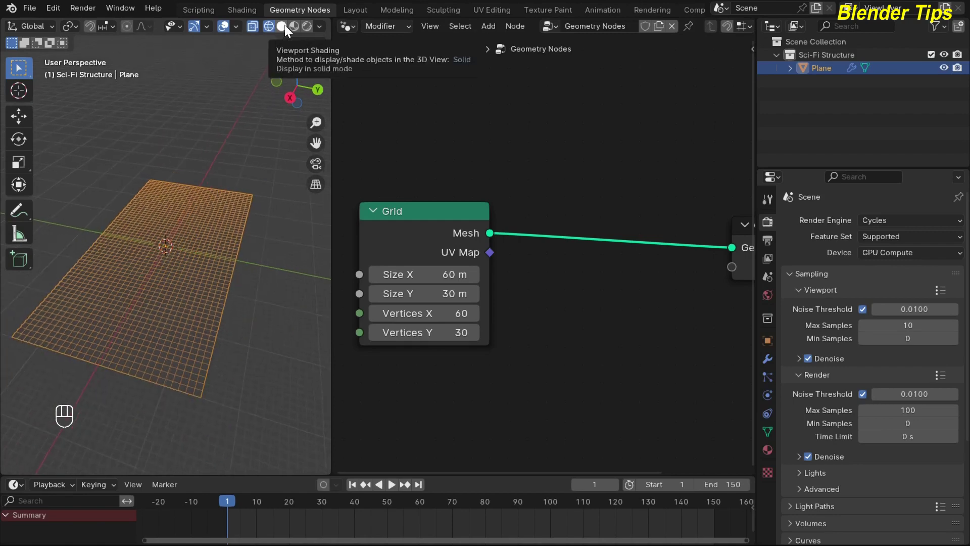
middle_click(529, 285)
middle_click(530, 288)
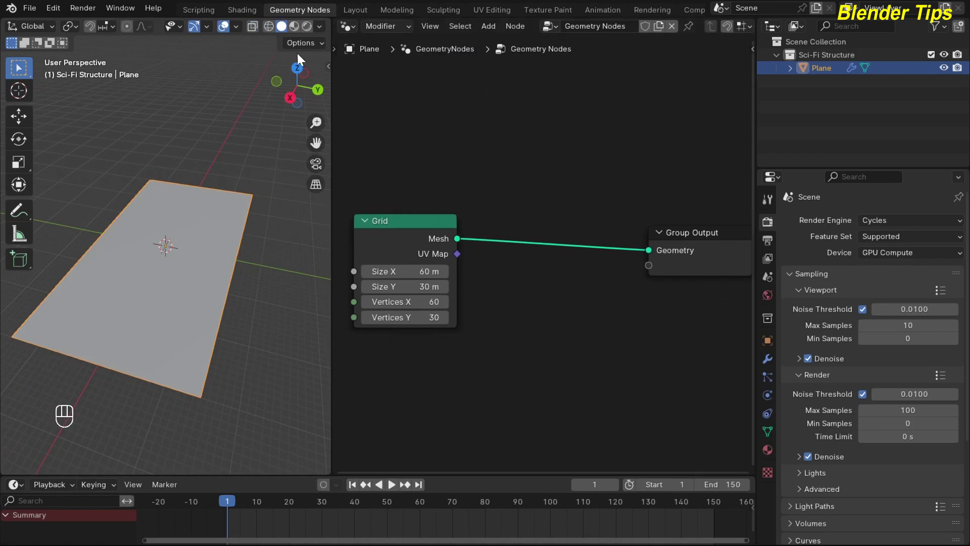
click(273, 32)
middle_click(490, 298)
click(486, 297)
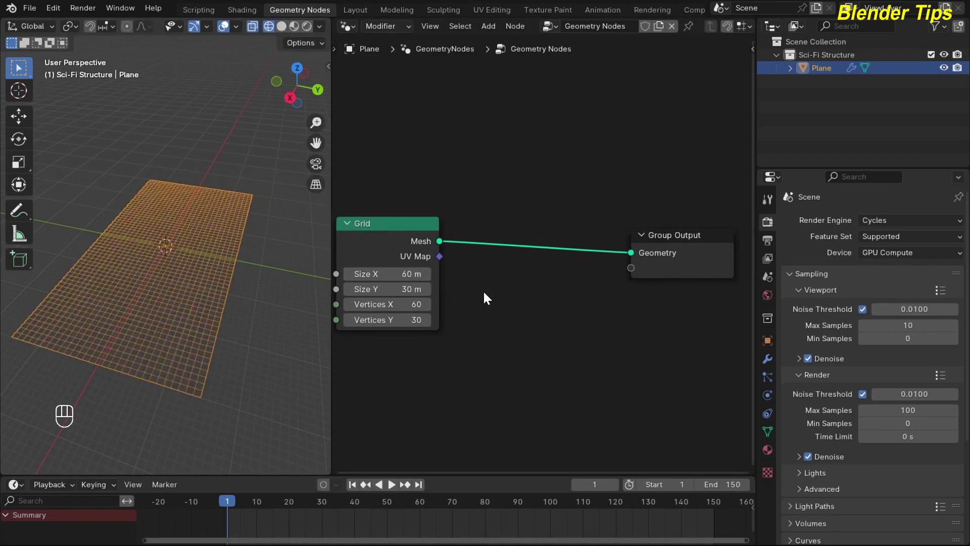
Insert a Triangulate node on the link between the Grid and the Group Output.
click(510, 297)
key(shift+a)
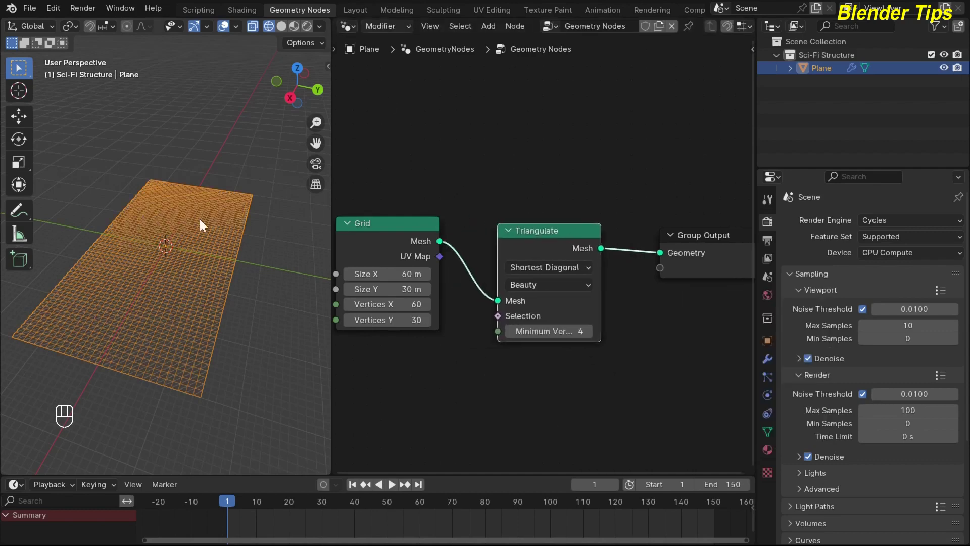
middle_click(201, 224)
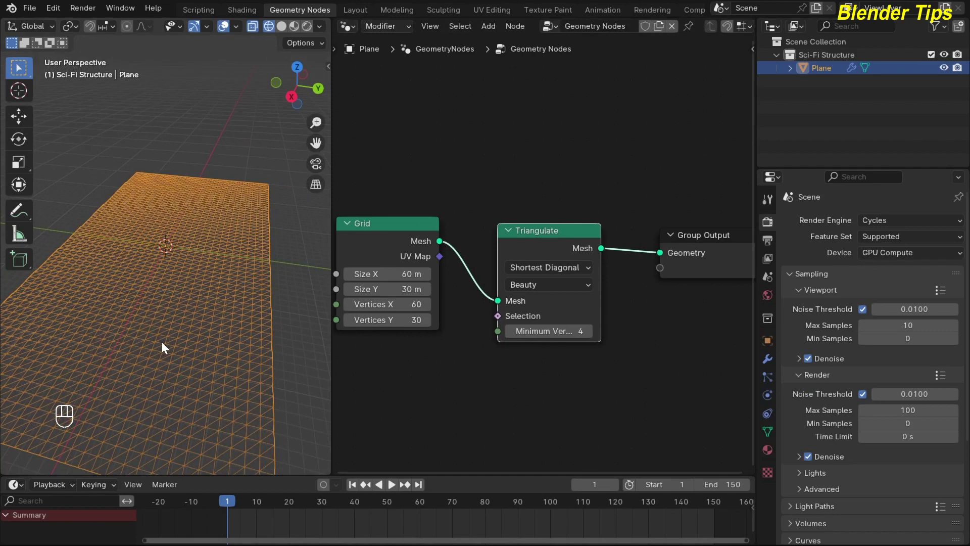
middle_click(165, 278)
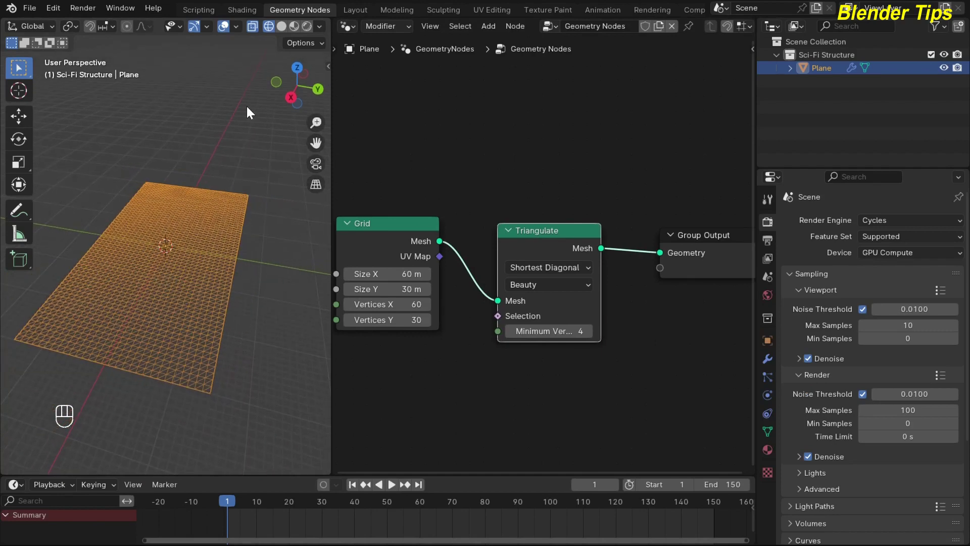
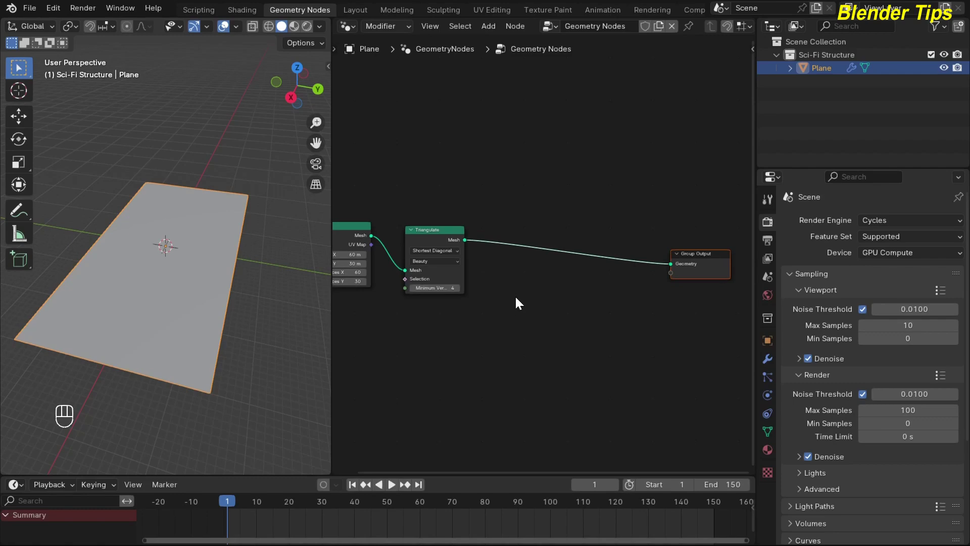
Insert a Set Position node between Triangulate and the Group Output.
key(shift+a)
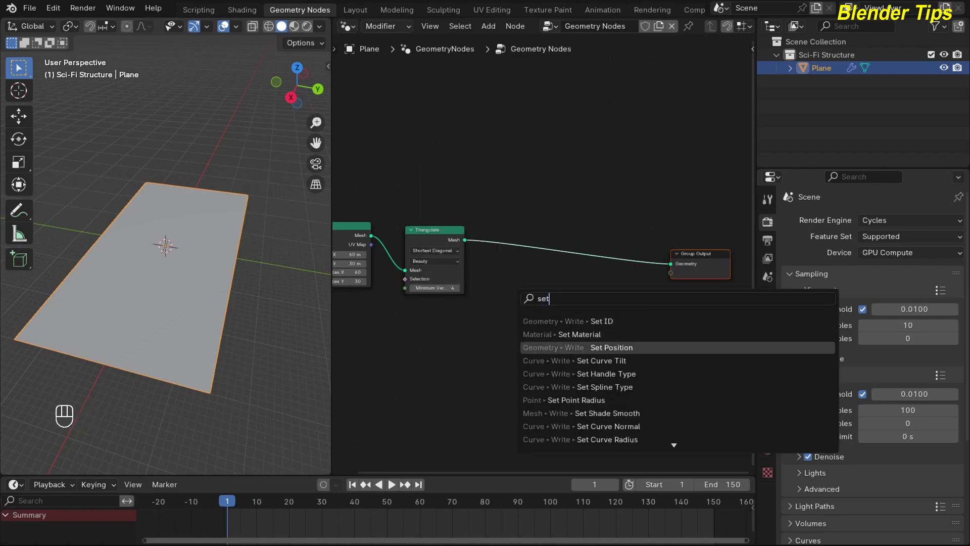
click(609, 355)
middle_click(573, 255)
middle_click(543, 293)
drag(591, 270, 596, 338)
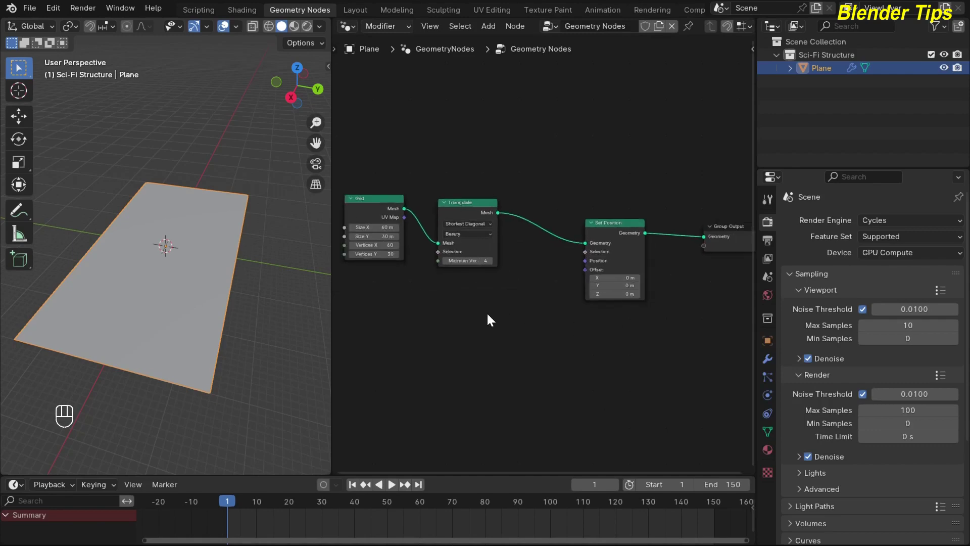
middle_click(490, 319)
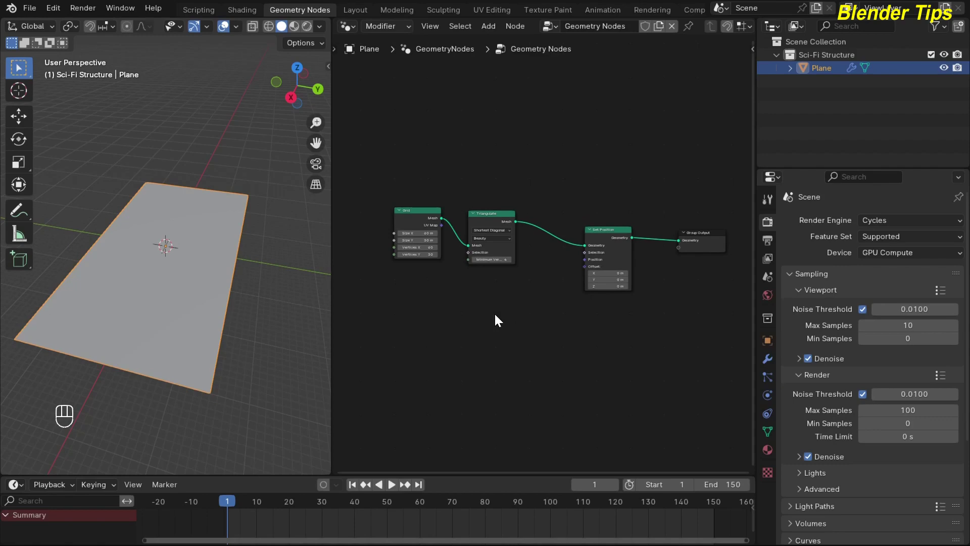
Feed a Combine XYZ vector into the Set Position Offset input.
key(shift+a)
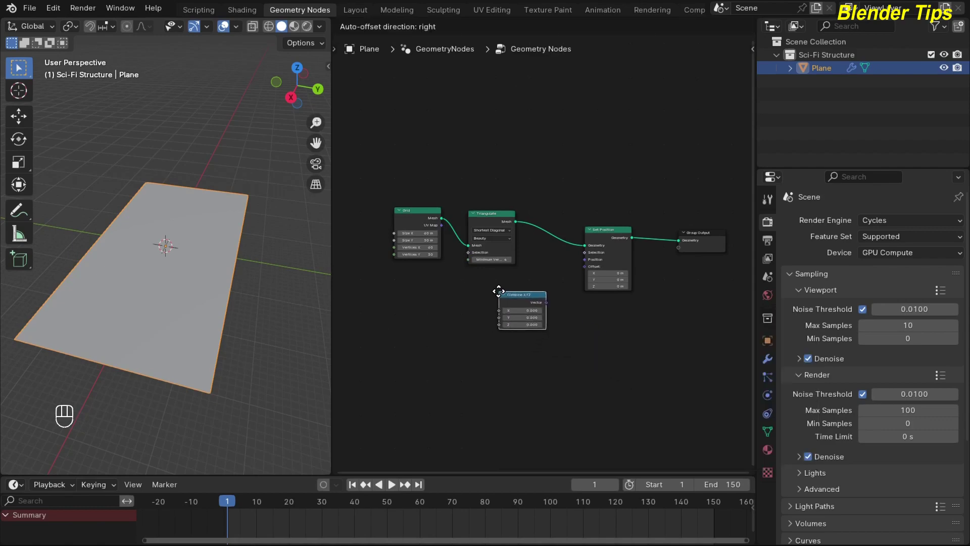
drag(568, 279, 581, 270)
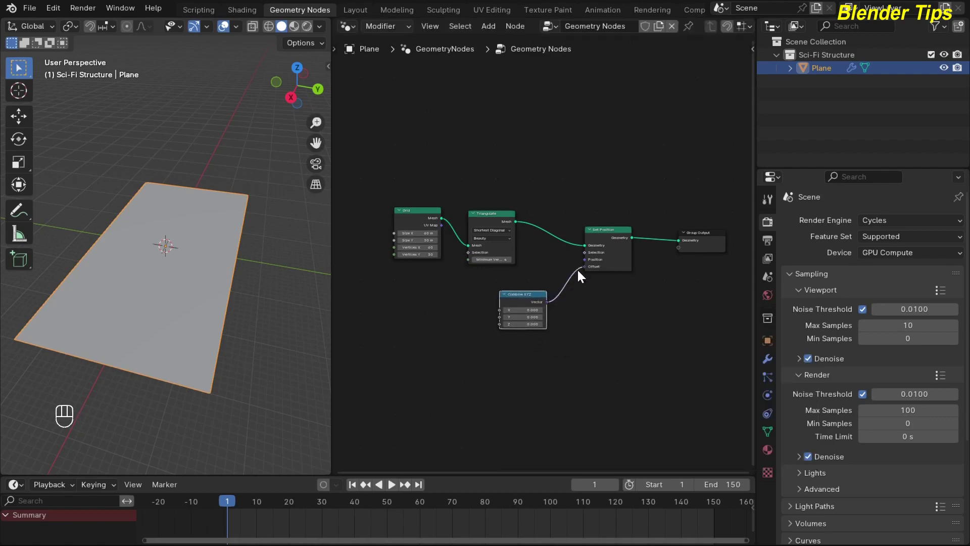
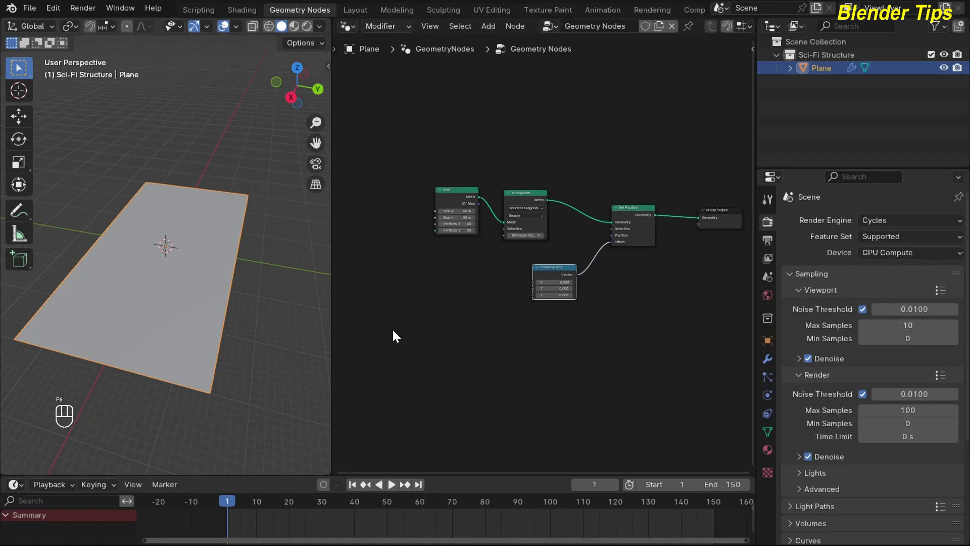
Drive the Combine XYZ Z input with a Noise Texture's Fac output to displace the grid.
key(shift+a)
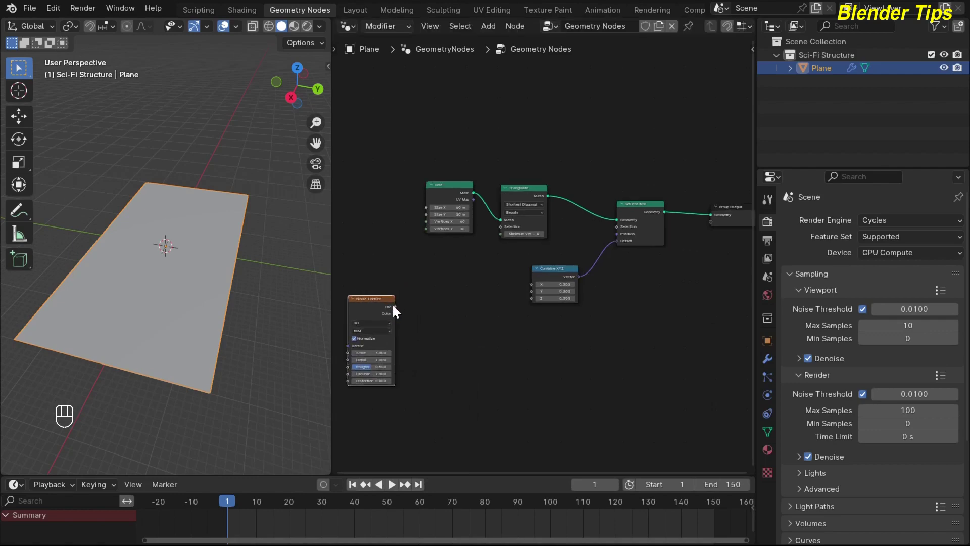
click(397, 310)
drag(418, 307, 529, 302)
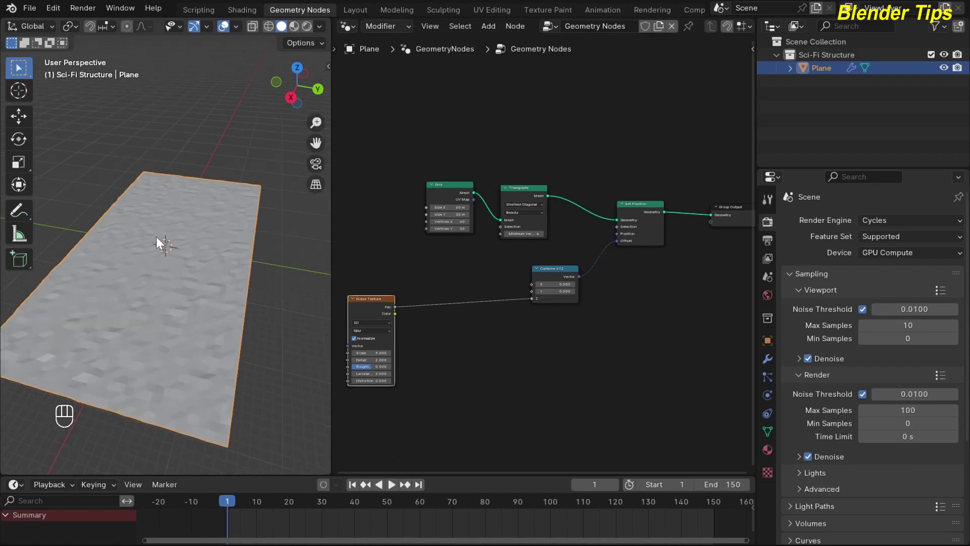
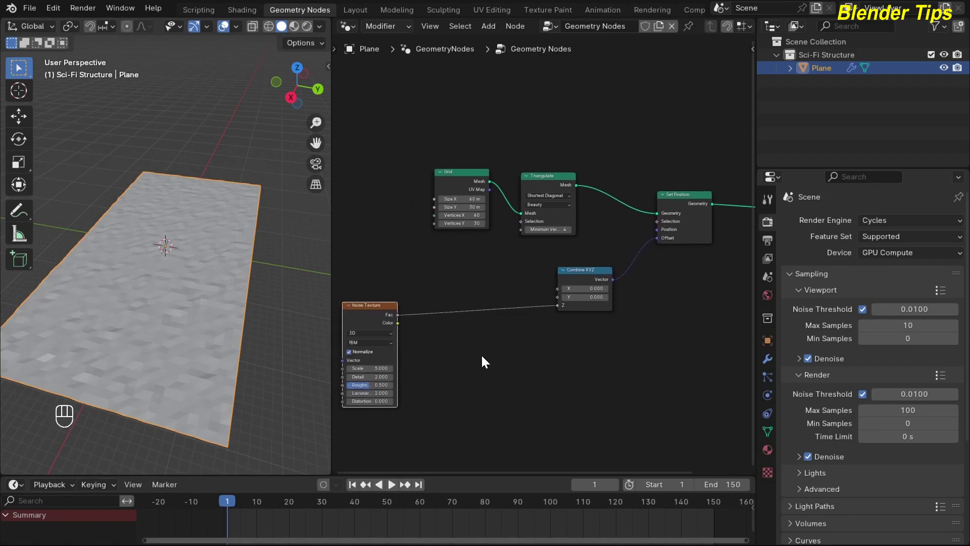
Place math and Map Range nodes on the noise link and strengthen the displacement.
key(shift+a)
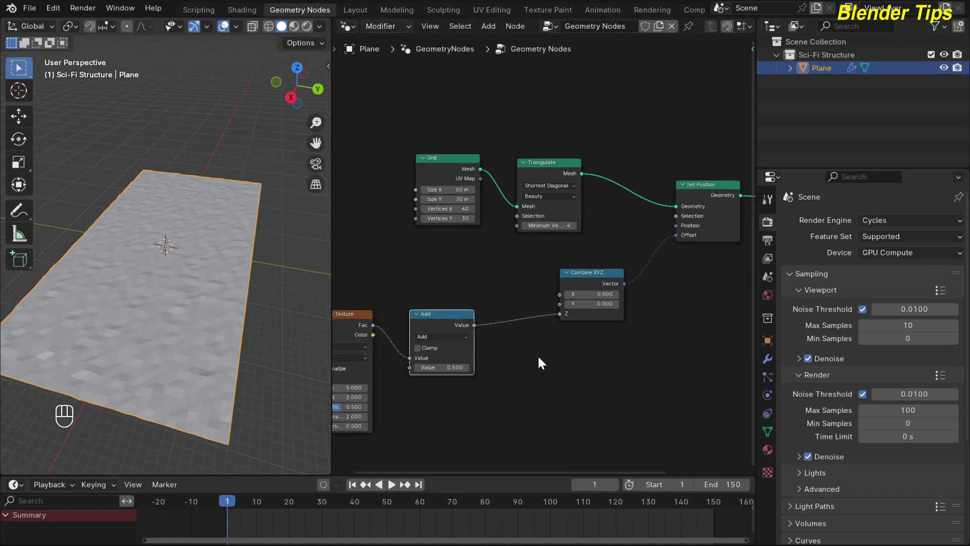
click(530, 361)
key(shift+a)
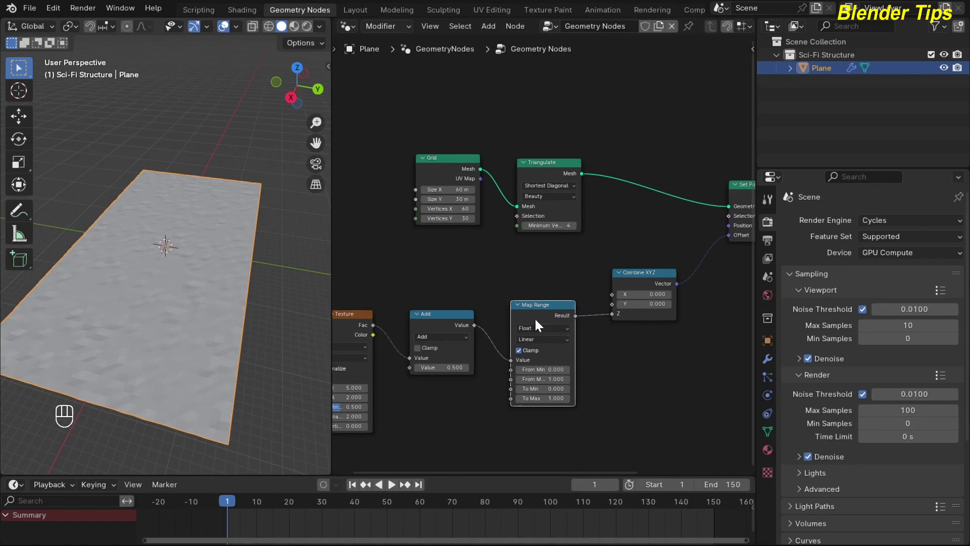
click(613, 368)
key(shift+a)
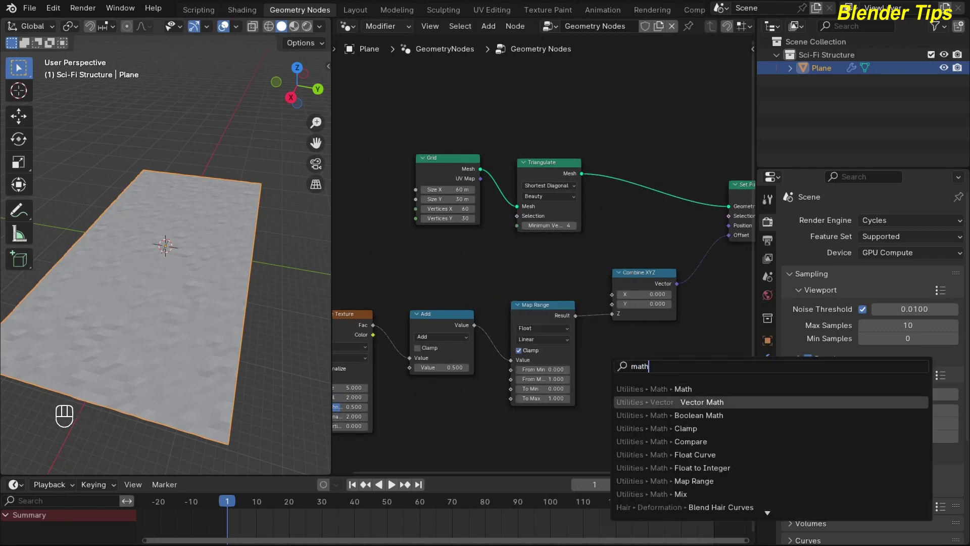
drag(590, 300, 508, 232)
drag(585, 284, 577, 435)
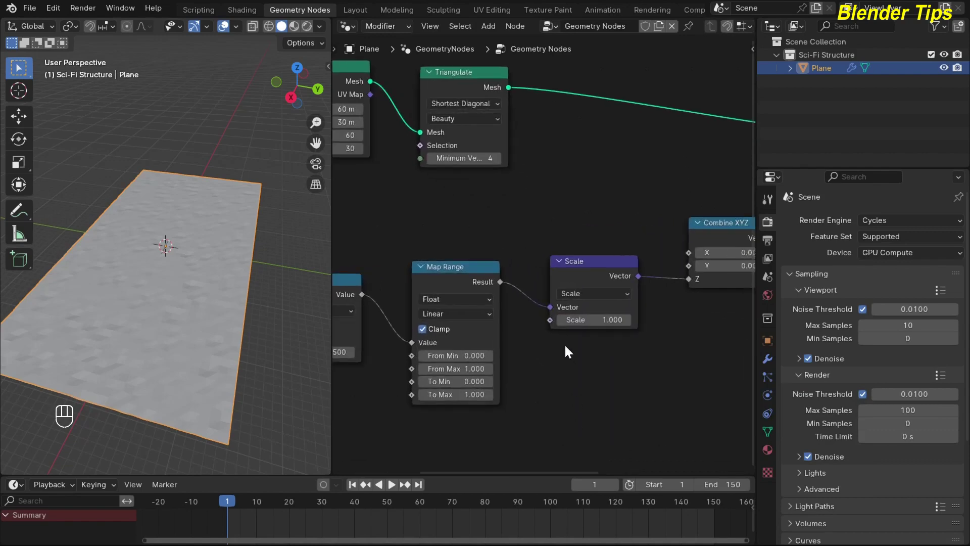
click(171, 246)
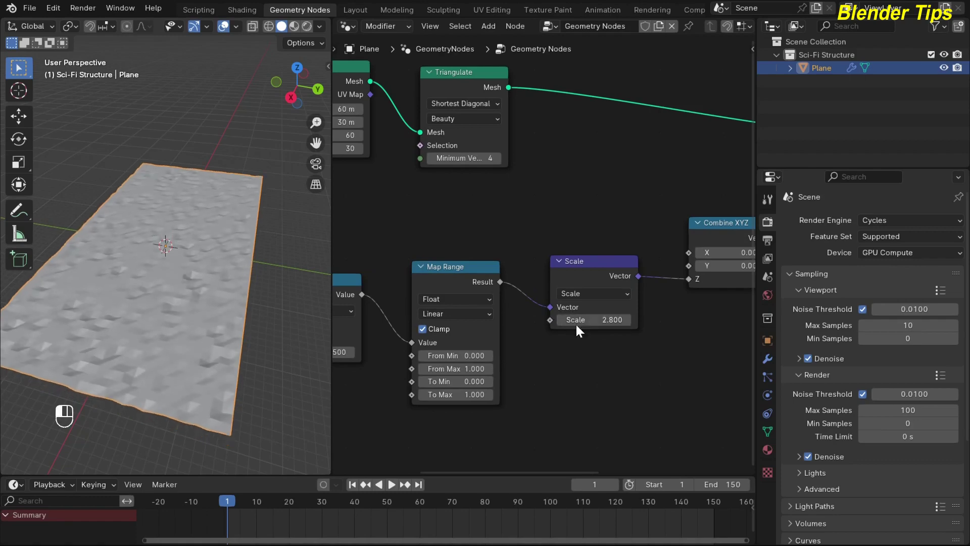
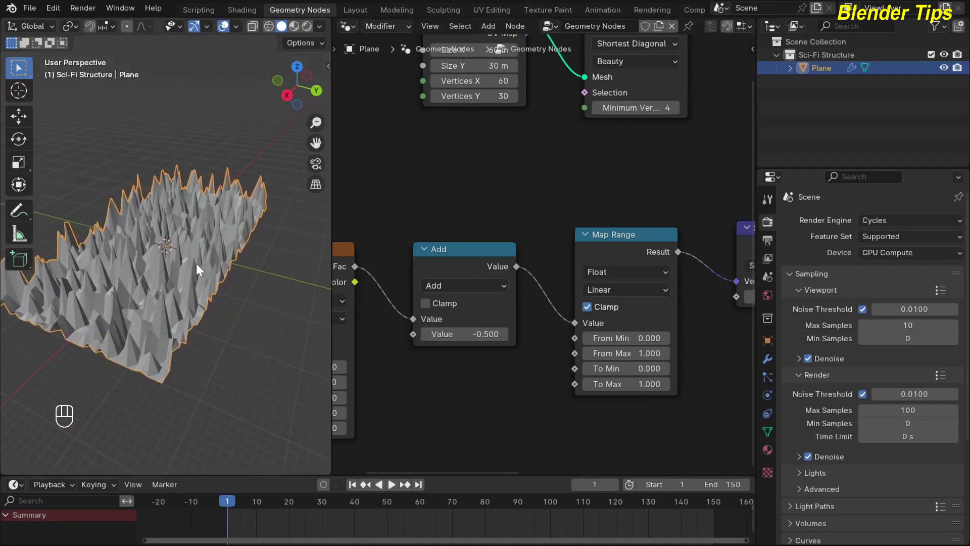
Remap the noise from 0.1–2.3 into 0–0.8 in Map Range, leaving shorter, sparser spikes.
middle_click(709, 338)
middle_click(481, 369)
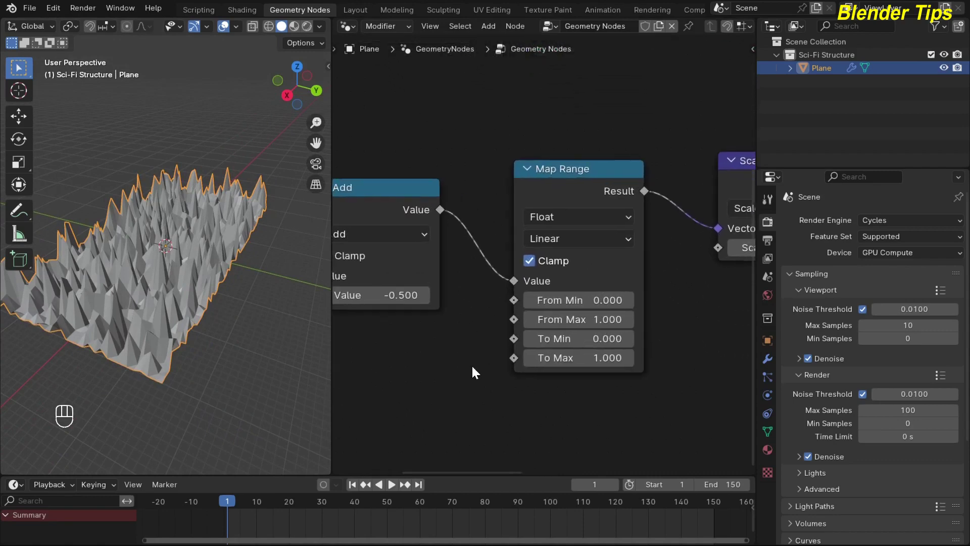
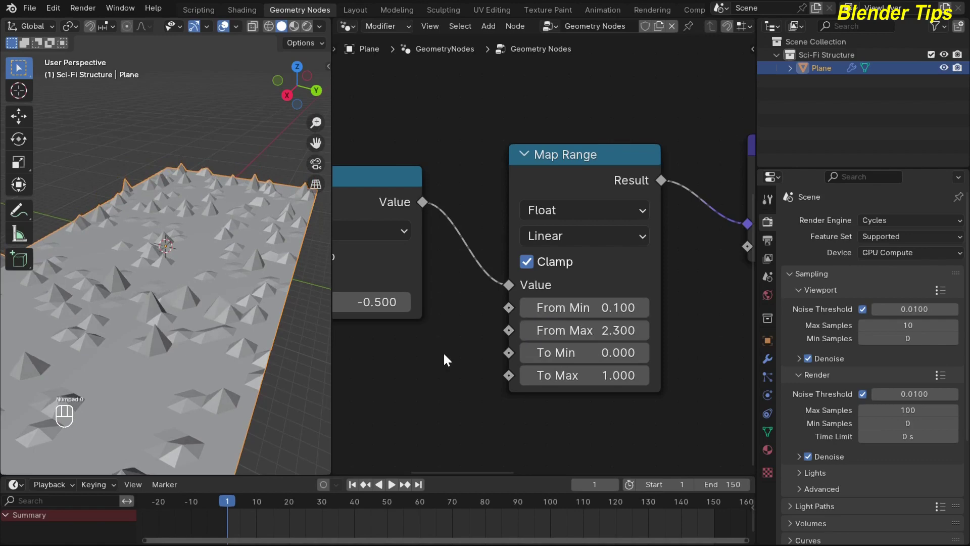
drag(191, 255, 199, 248)
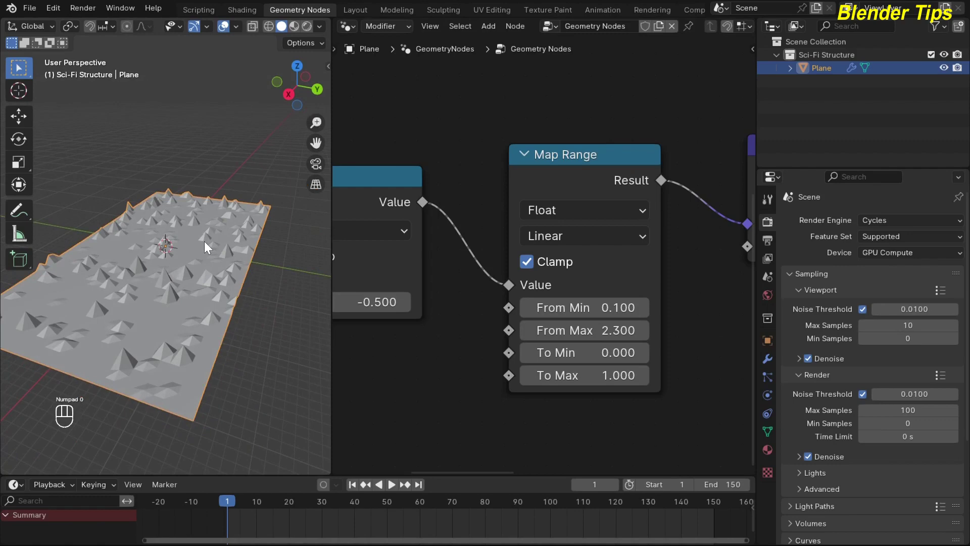
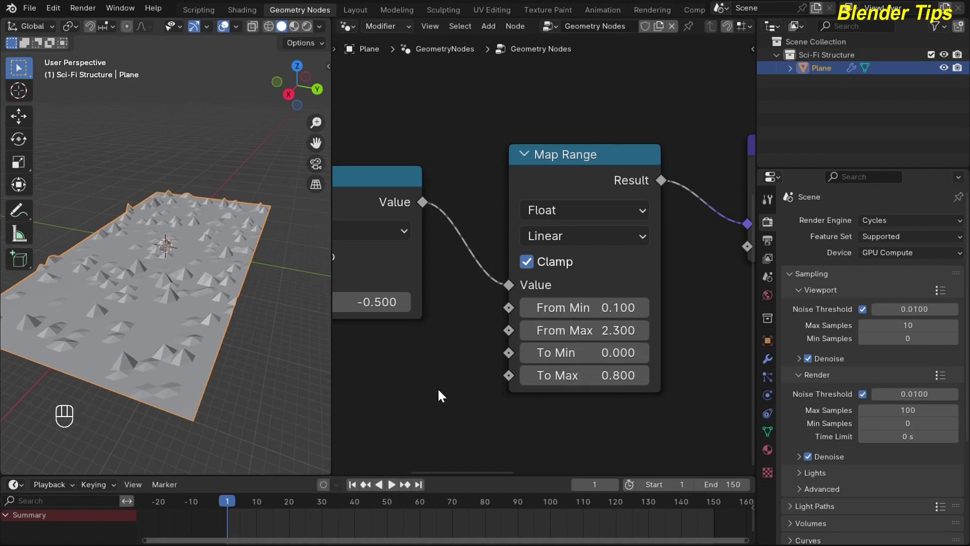
drag(145, 258, 167, 234)
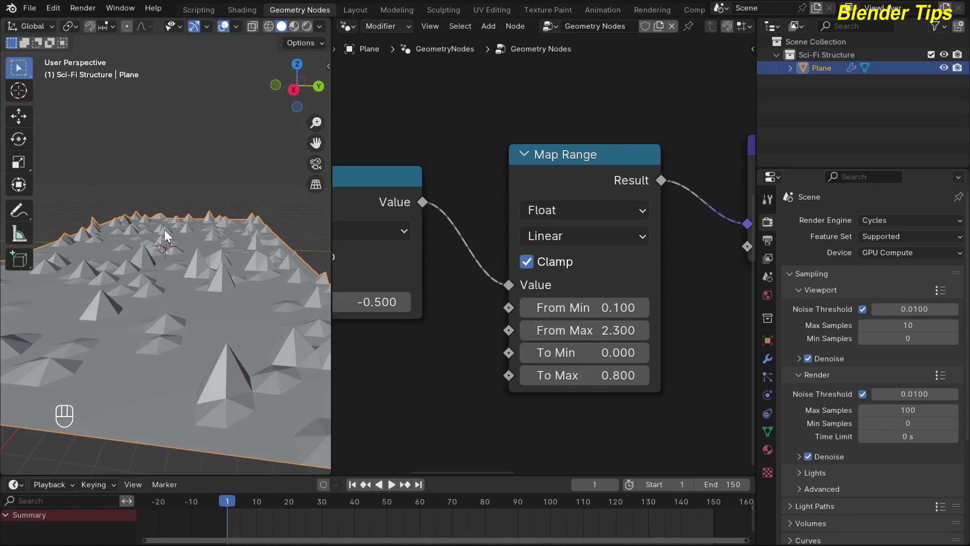
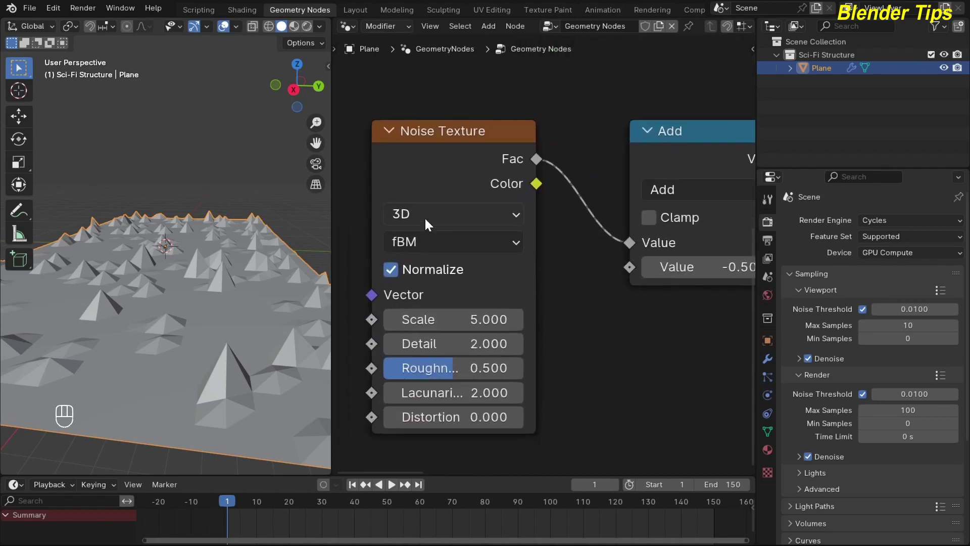
Switch the Noise Texture to 4D with scale 0.8 and detail 0.
drag(430, 221, 439, 348)
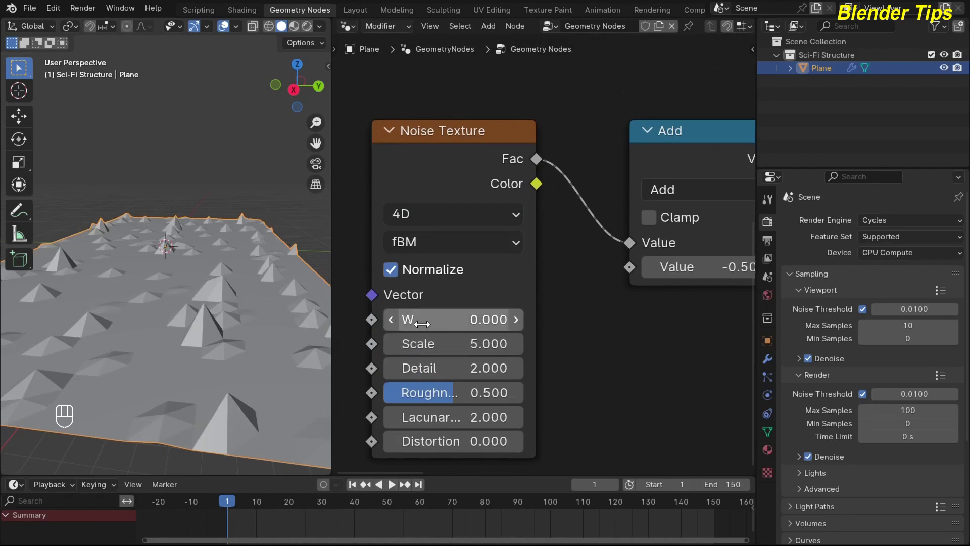
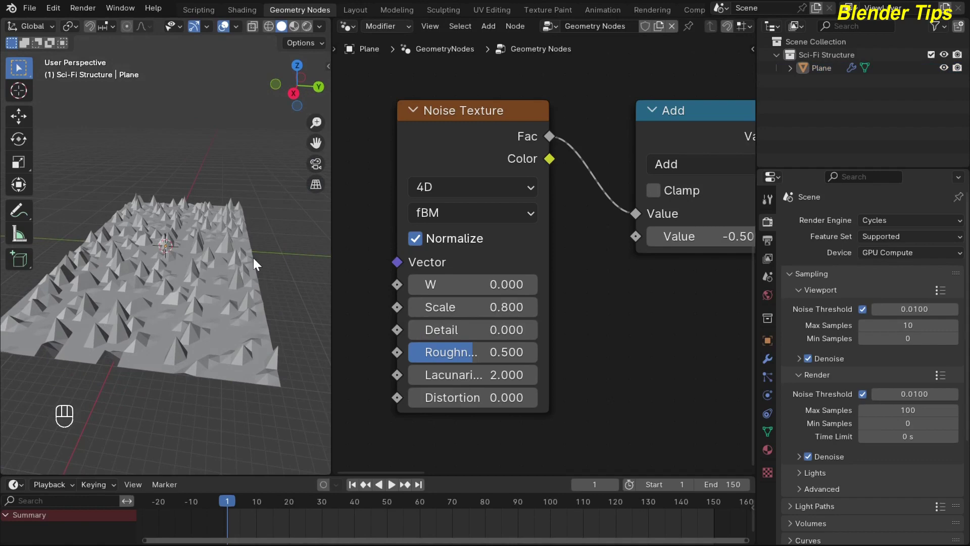
Add Mesh to Curve and Curve to Mesh after Set Position and join the branch with the displaced grid.
middle_click(643, 271)
middle_click(609, 168)
middle_click(518, 266)
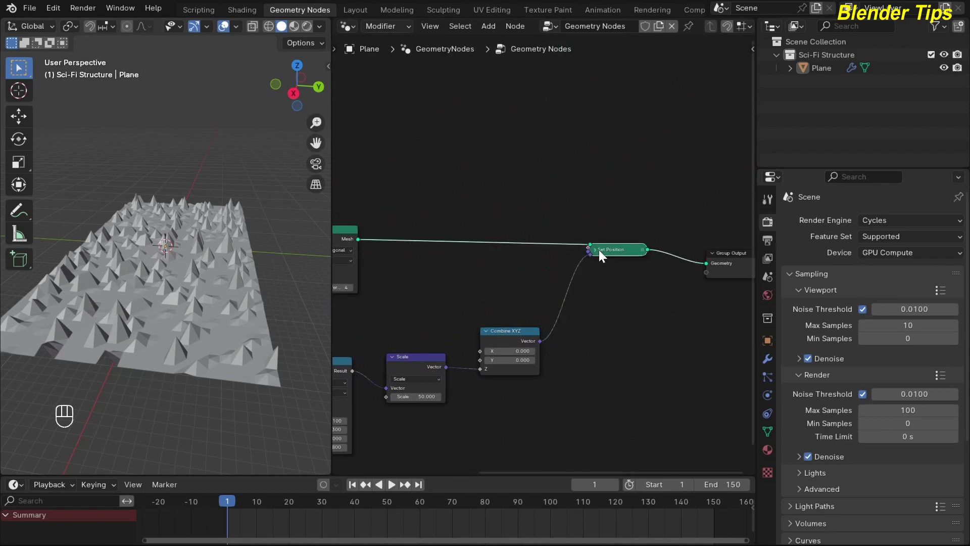
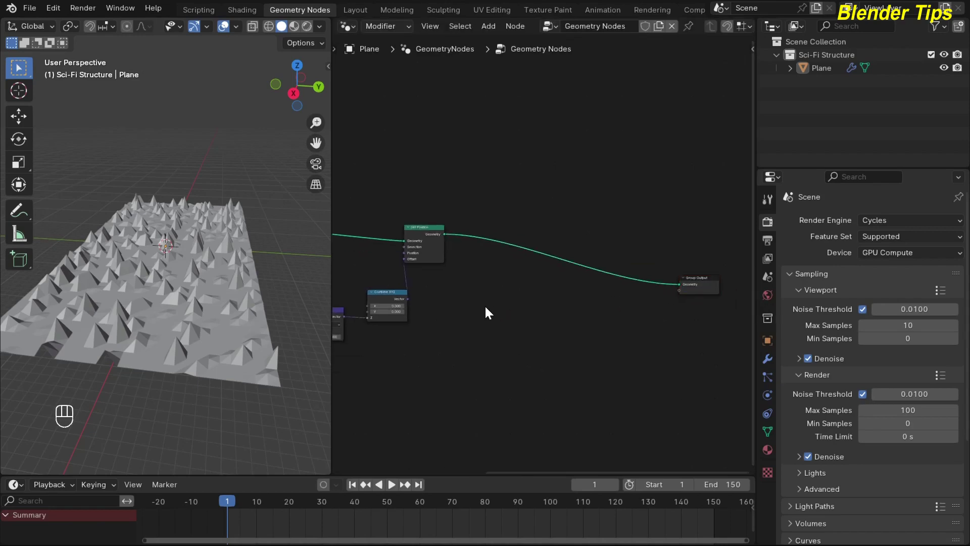
key(shift+a)
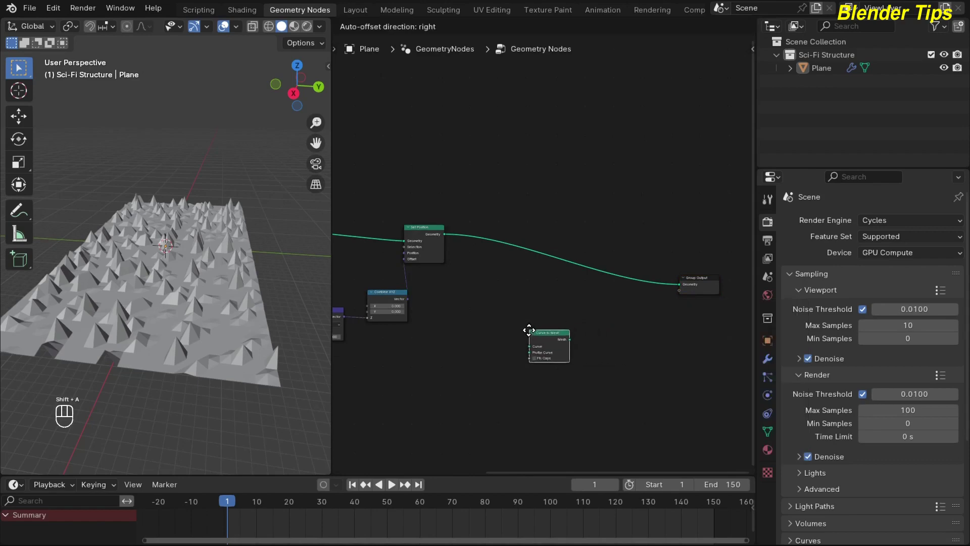
middle_click(509, 355)
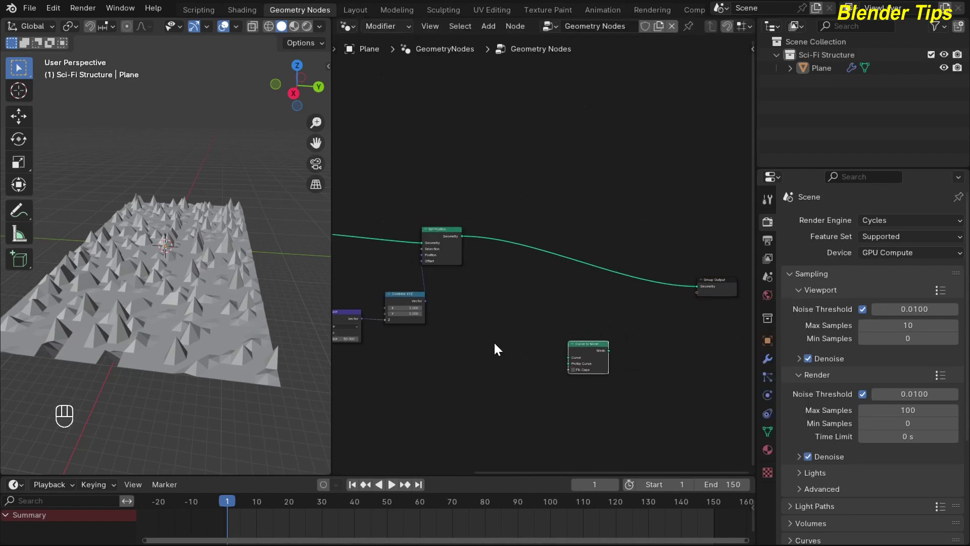
key(shift+a)
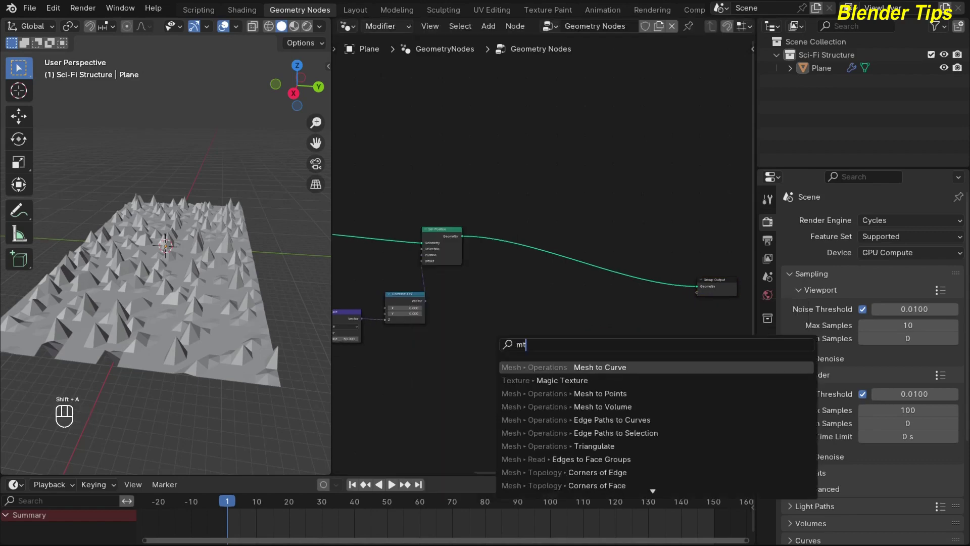
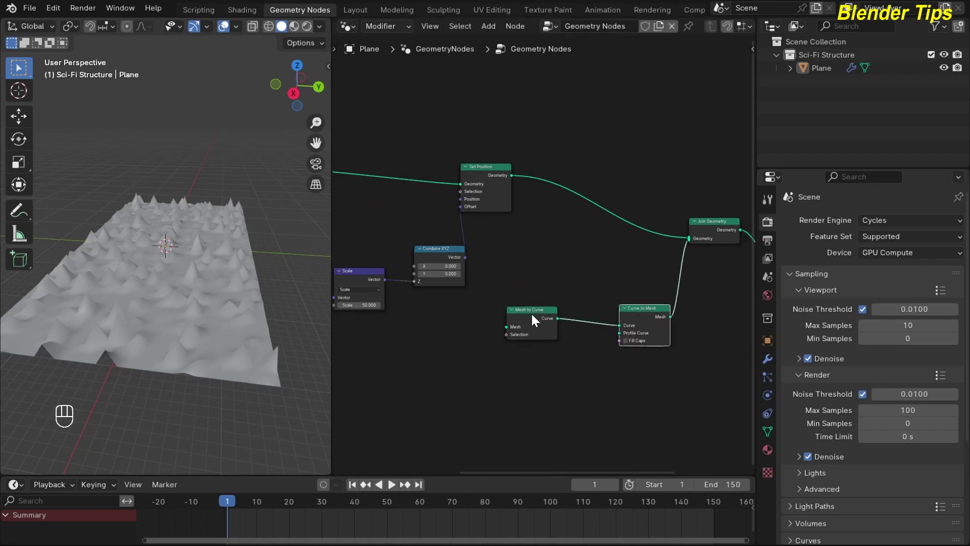
click(533, 315)
middle_click(529, 361)
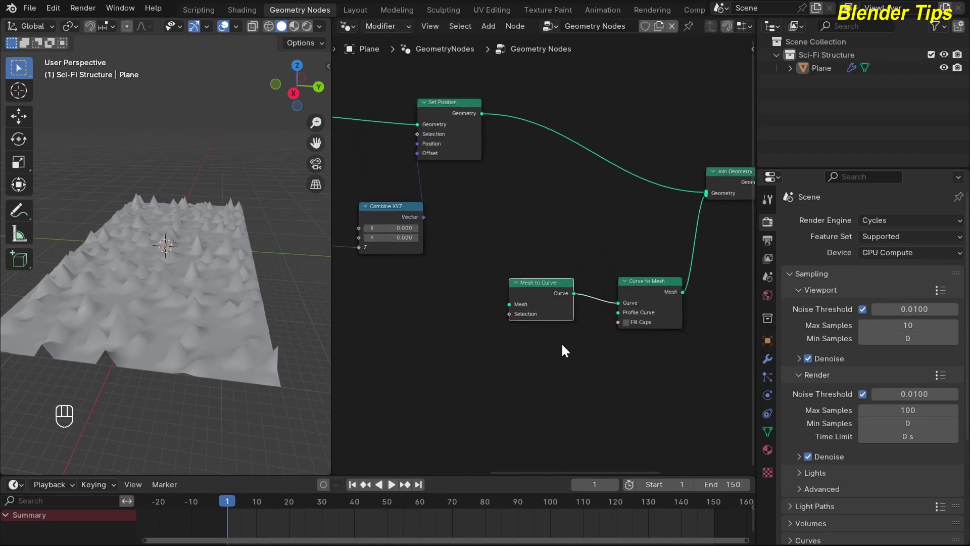
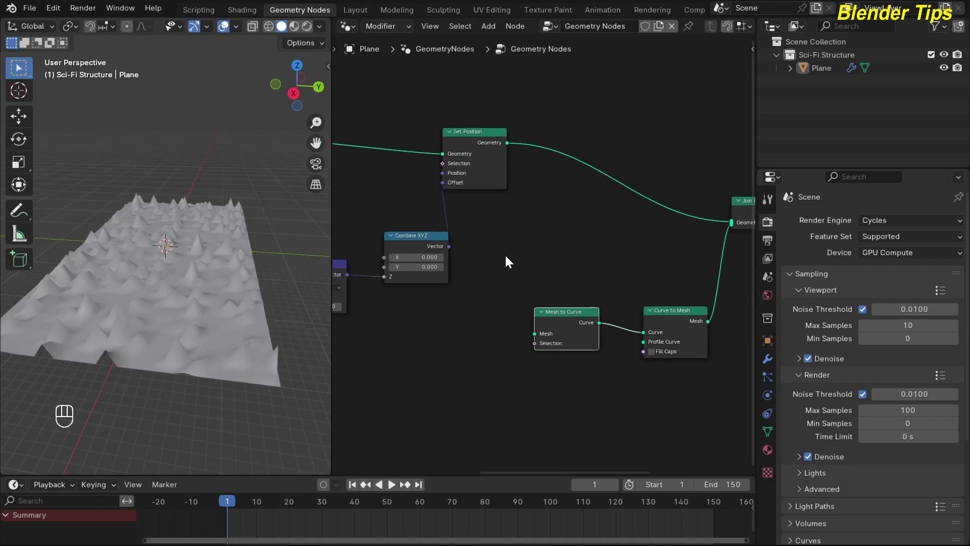
Add a second Set Position before Mesh to Curve lifting the wire copy 0.4 m in Z.
key(shift+a)
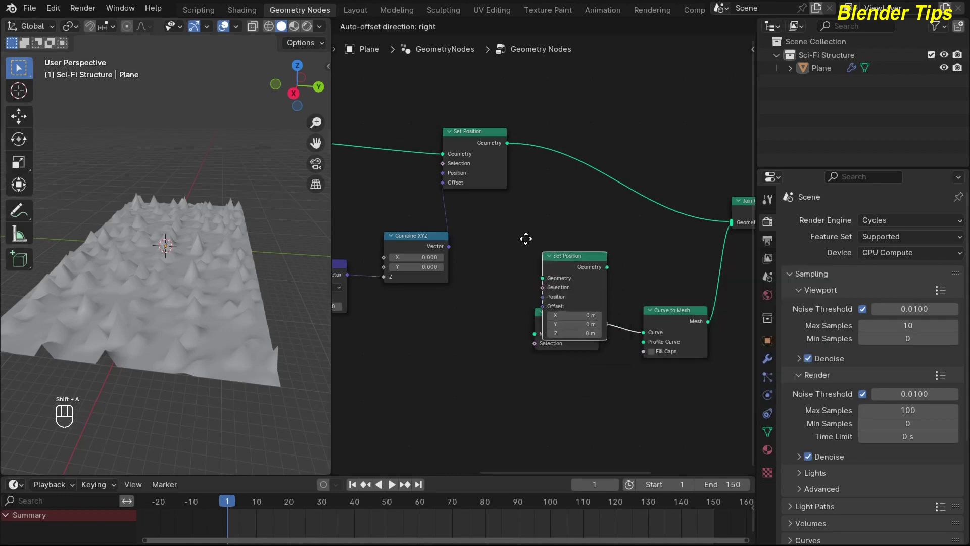
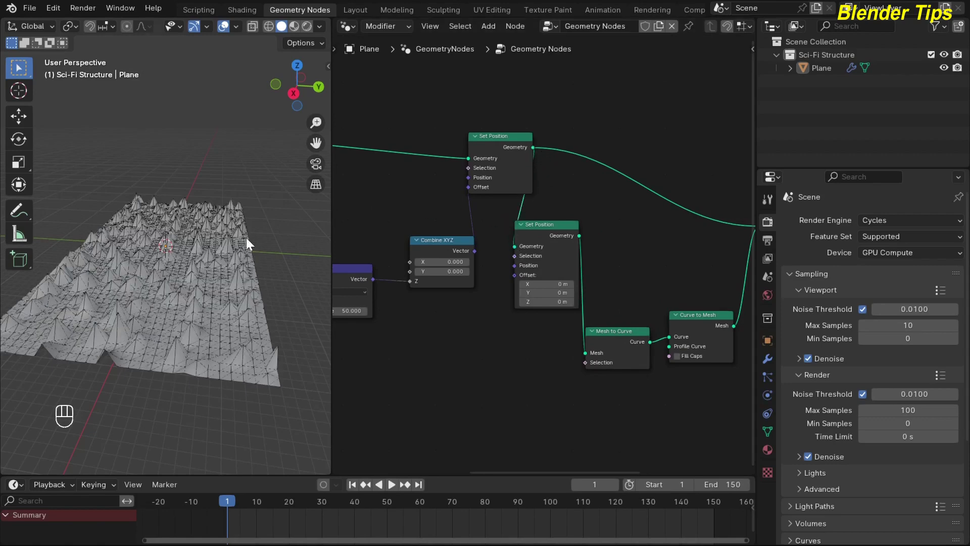
click(209, 271)
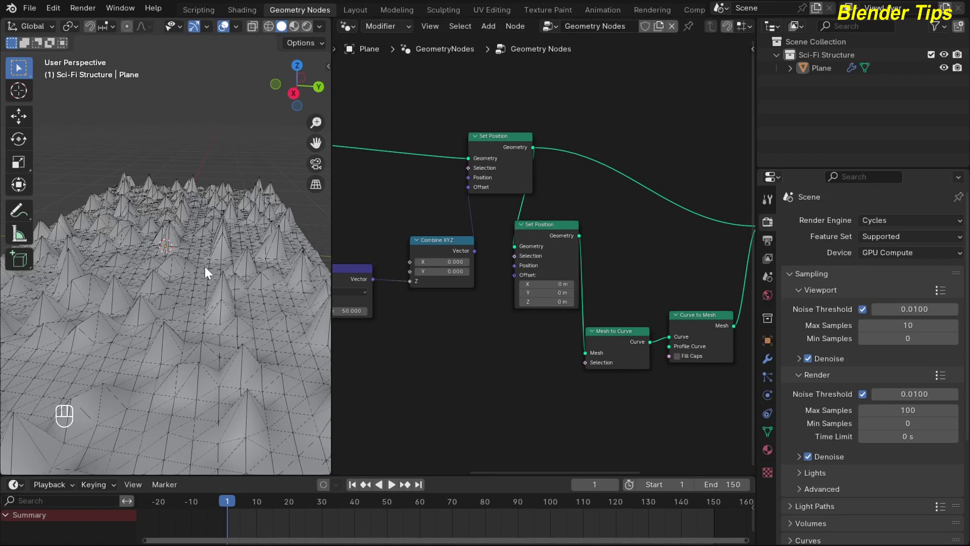
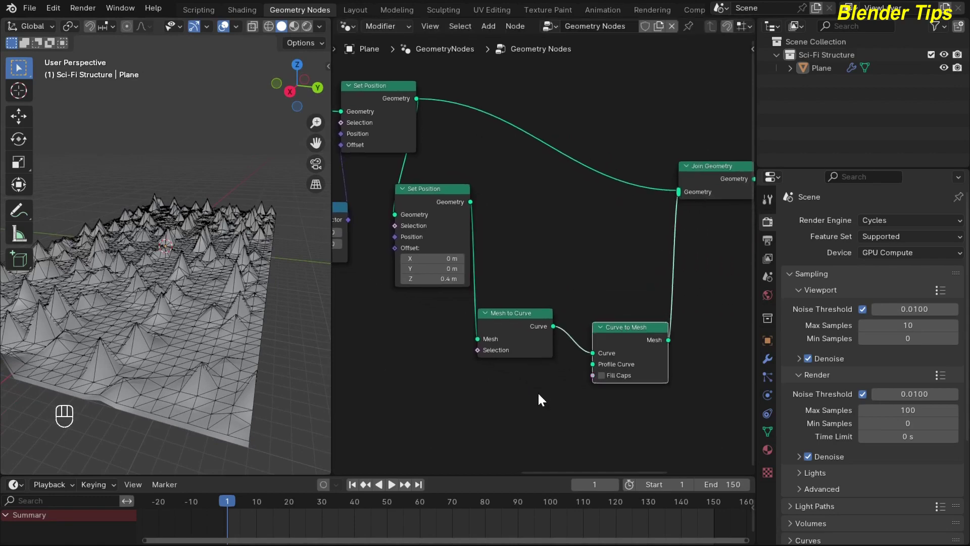
middle_click(534, 400)
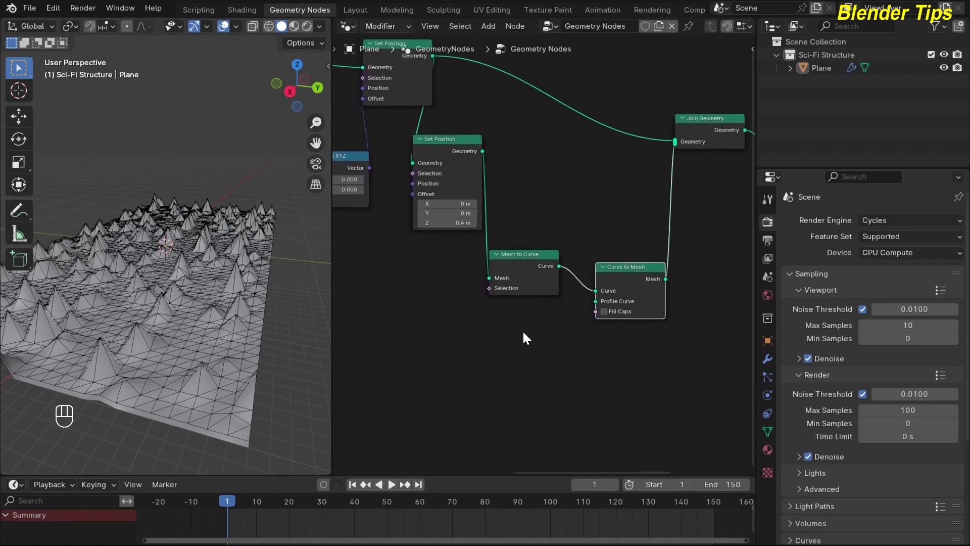
key(shift+a)
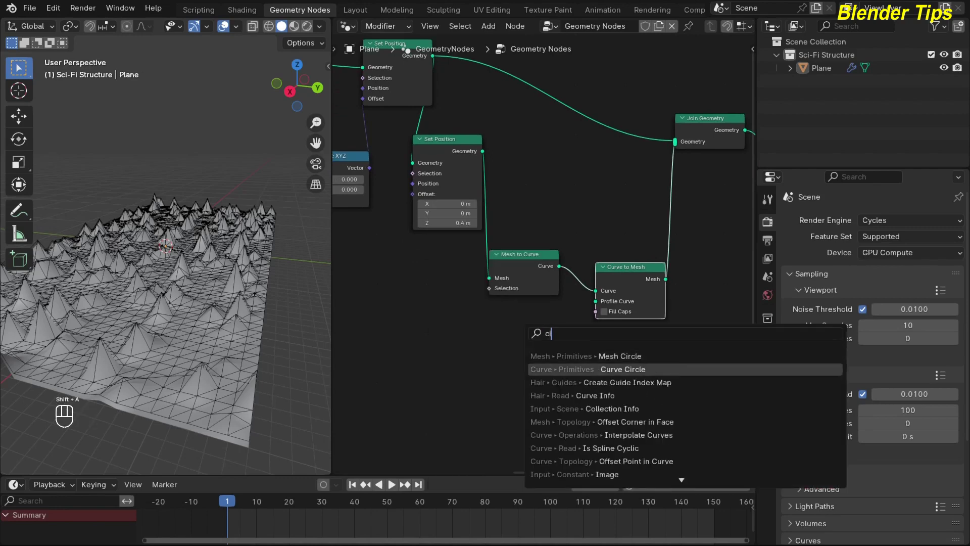
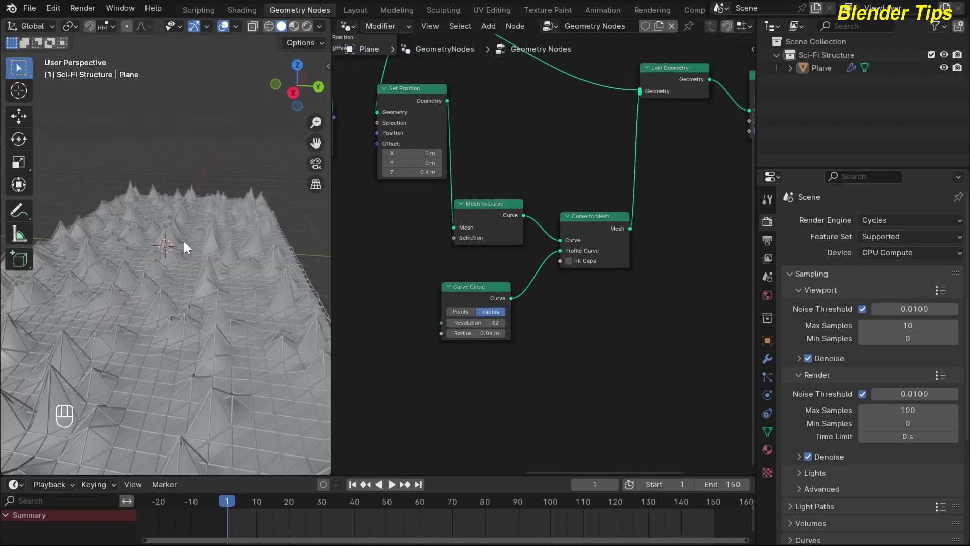
drag(169, 343, 211, 282)
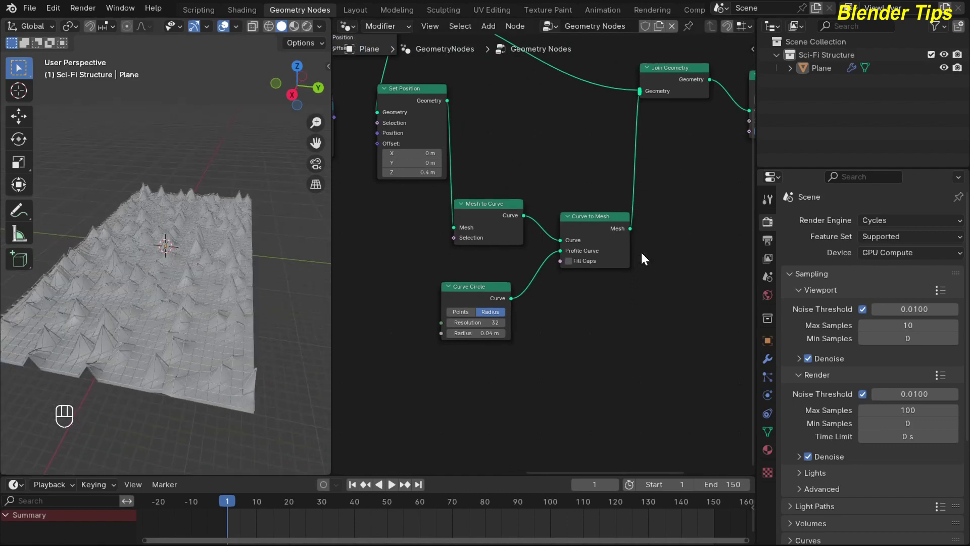
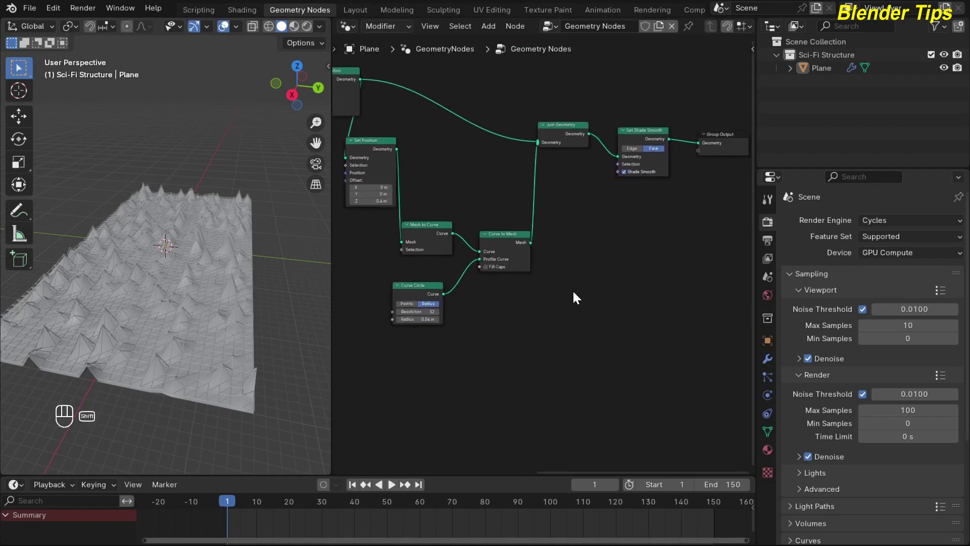
Add an Instance on Points node and wire its Instances output into Join Geometry.
key(shift+a)
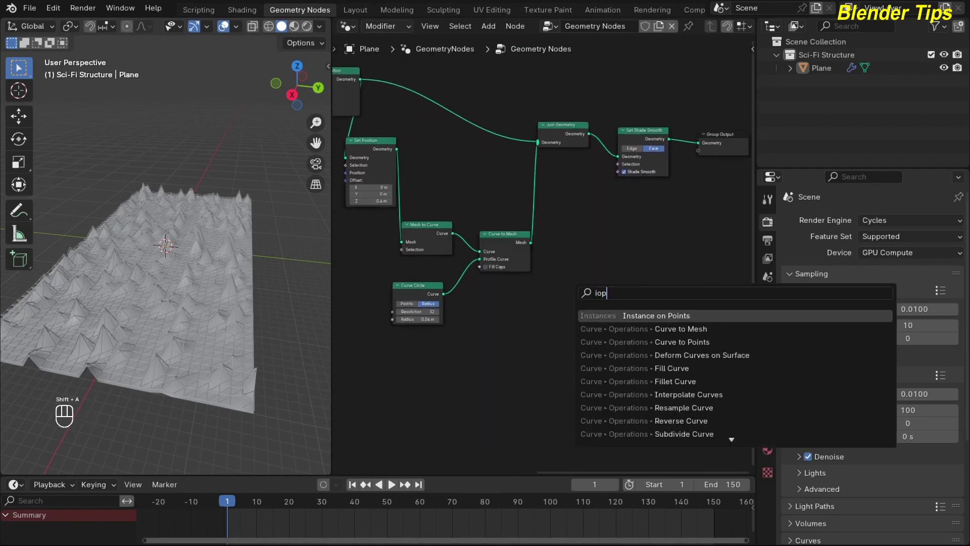
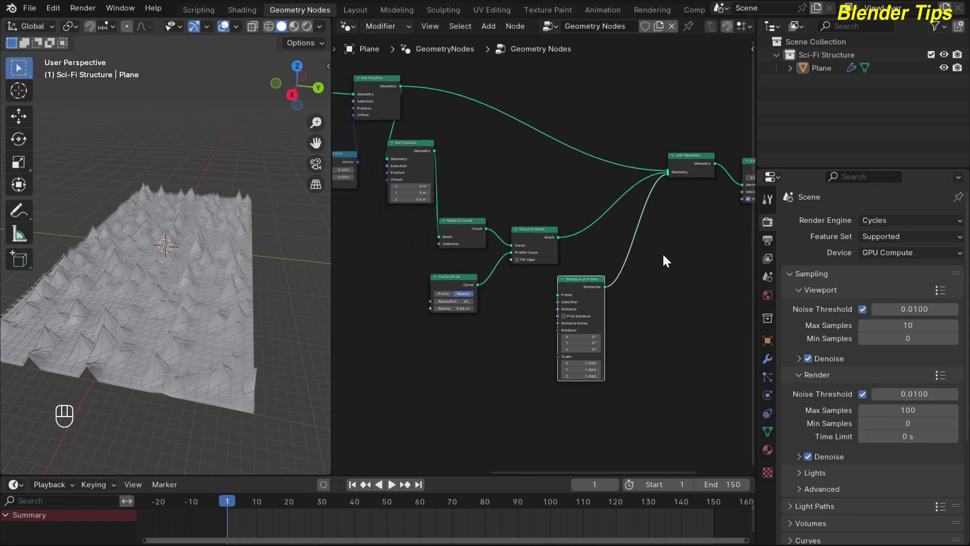
middle_click(484, 180)
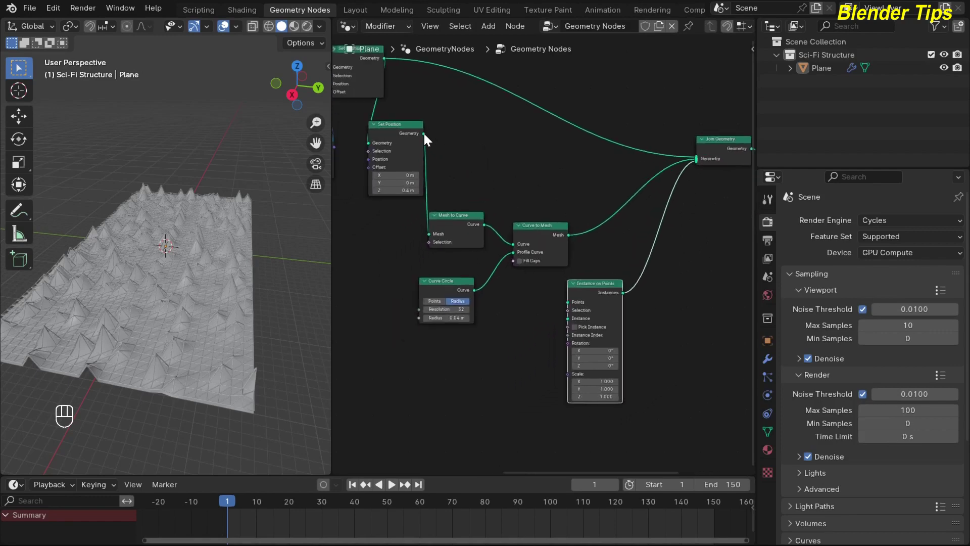
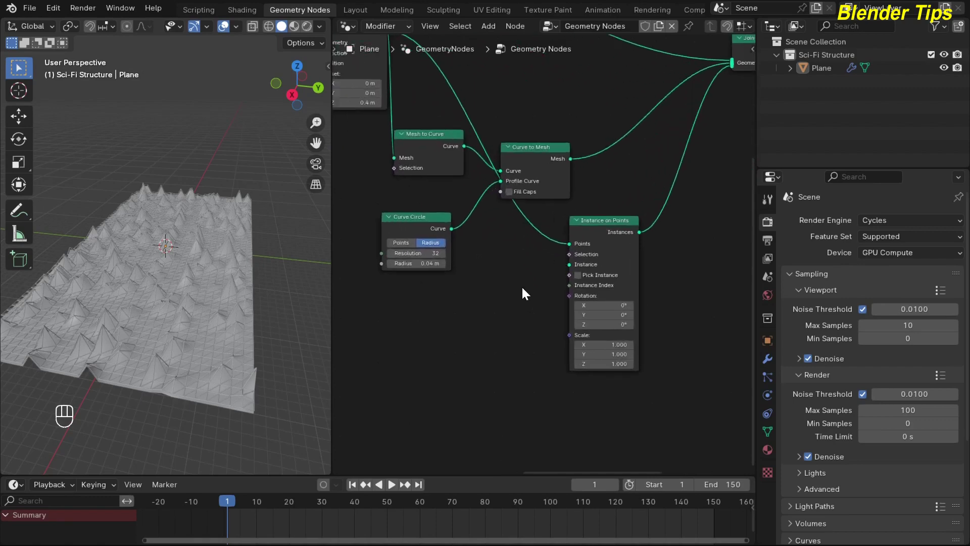
Instance a 0.2 m UV Sphere onto the wire points so small balls appear at the grid junctions.
key(shift+a)
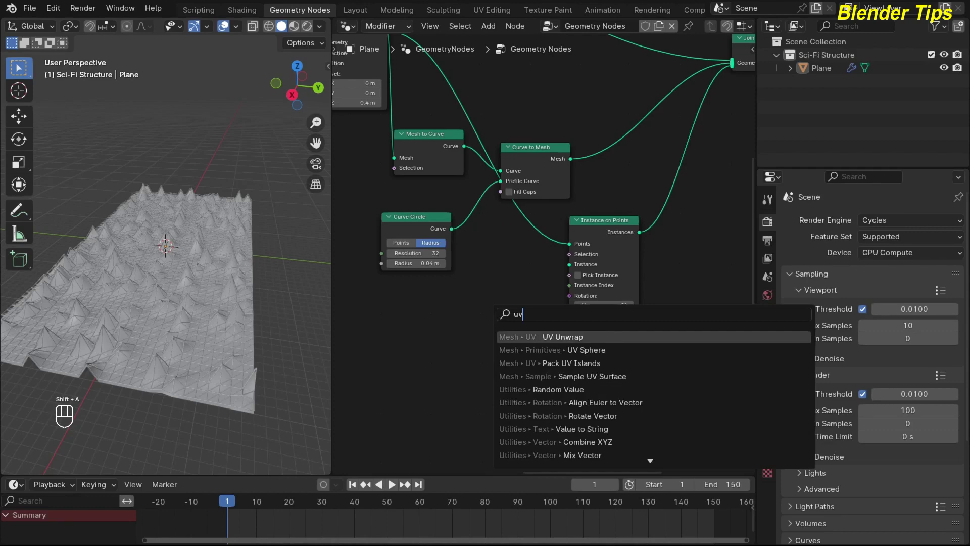
drag(511, 327, 570, 269)
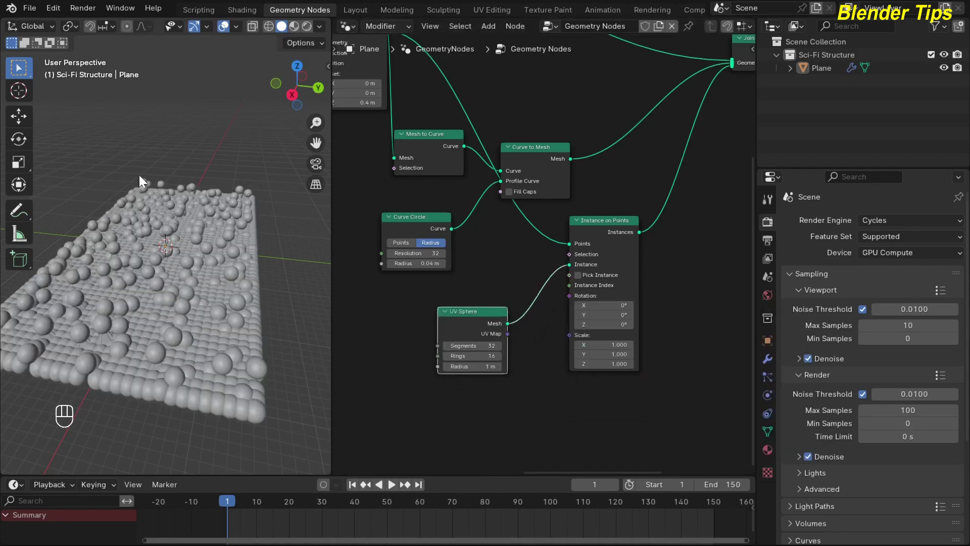
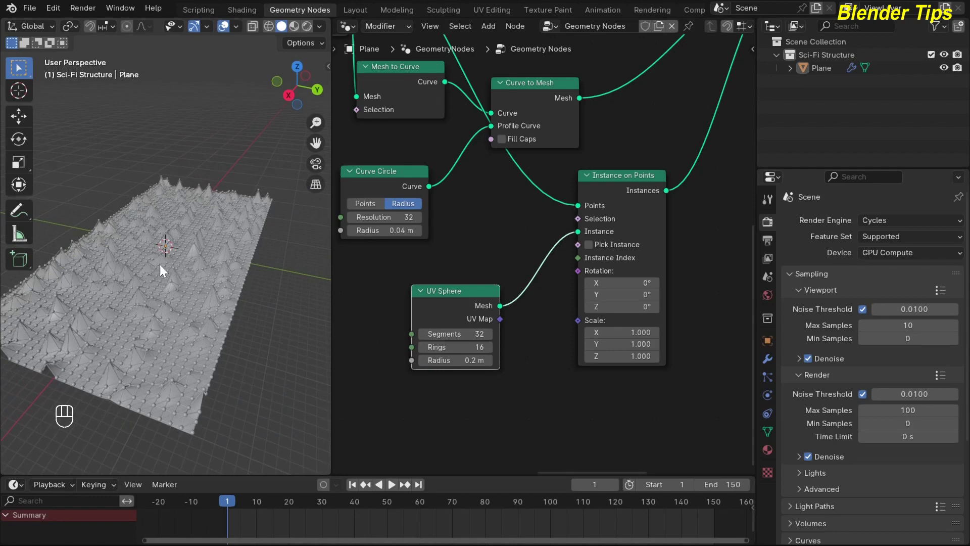
drag(150, 263, 173, 248)
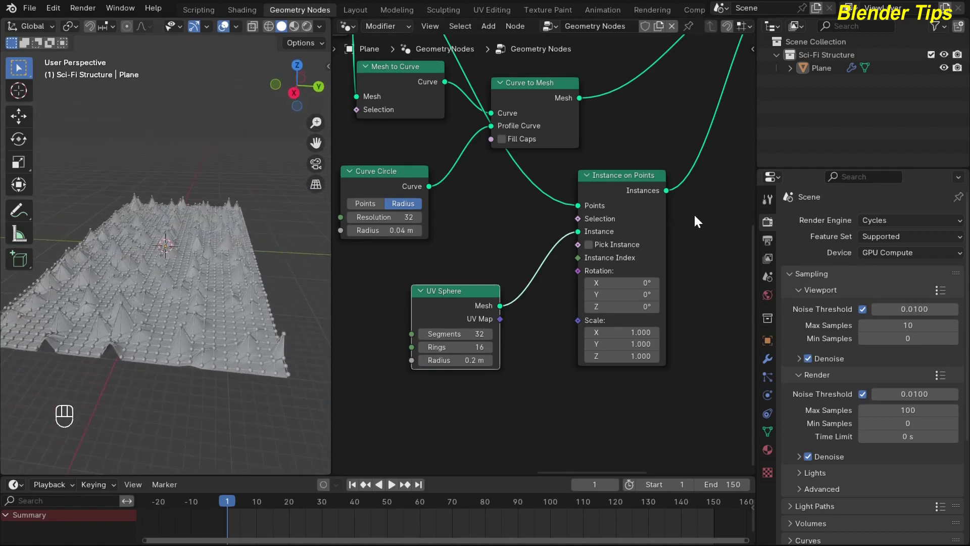
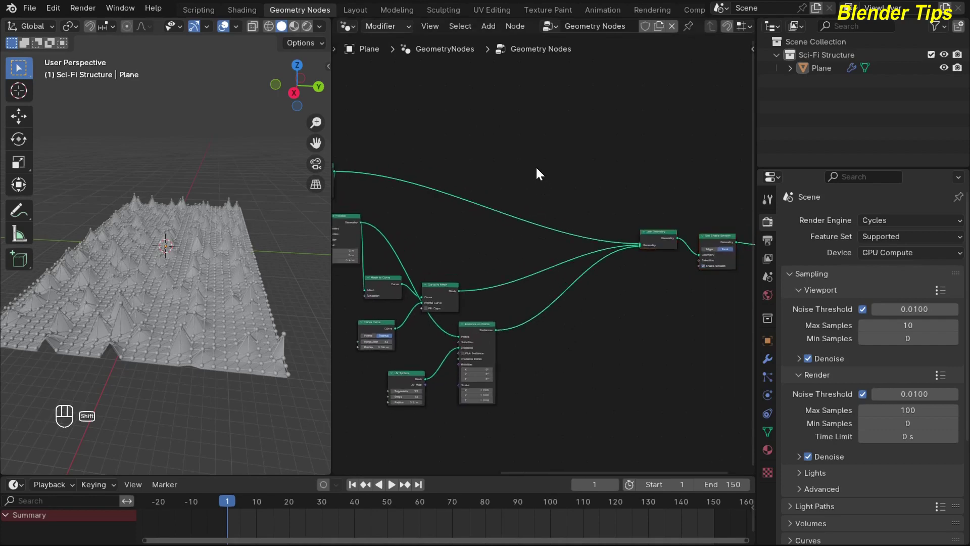
Add a Set Material node and duplicate it so each geometry branch has one.
key(shift+a)
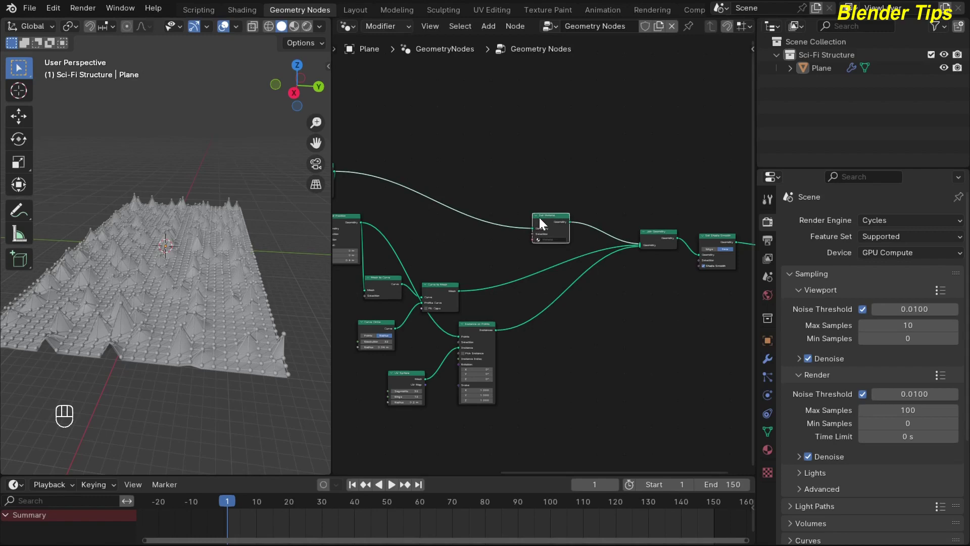
key(shift+d)
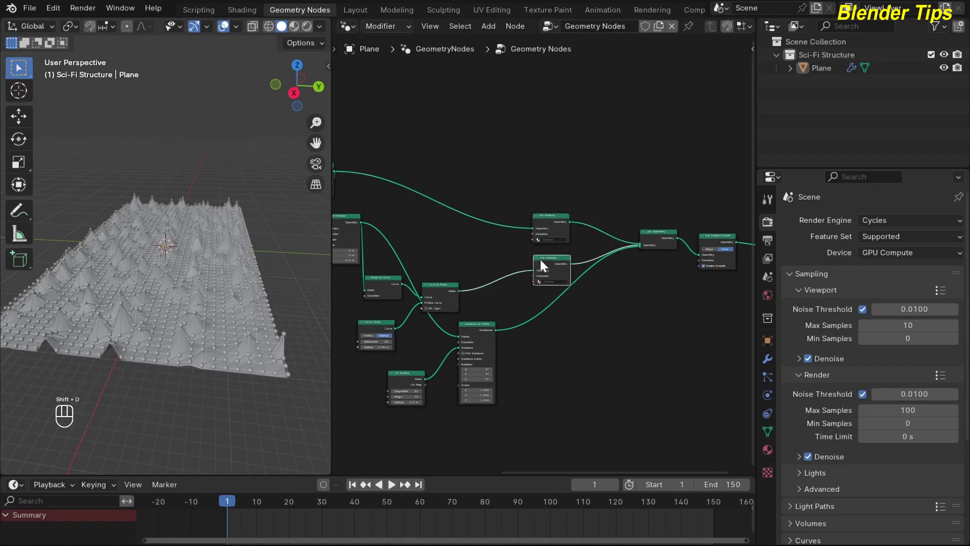
key(shift+d)
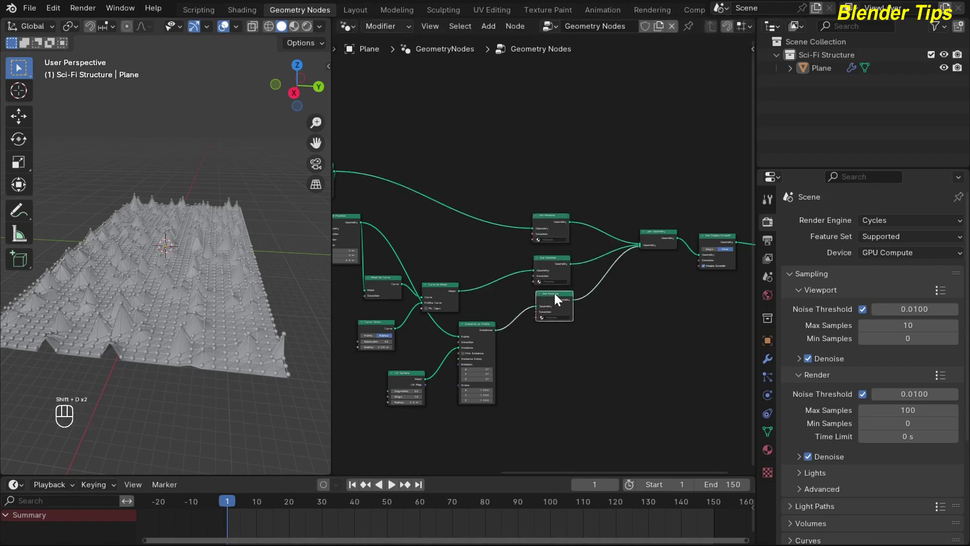
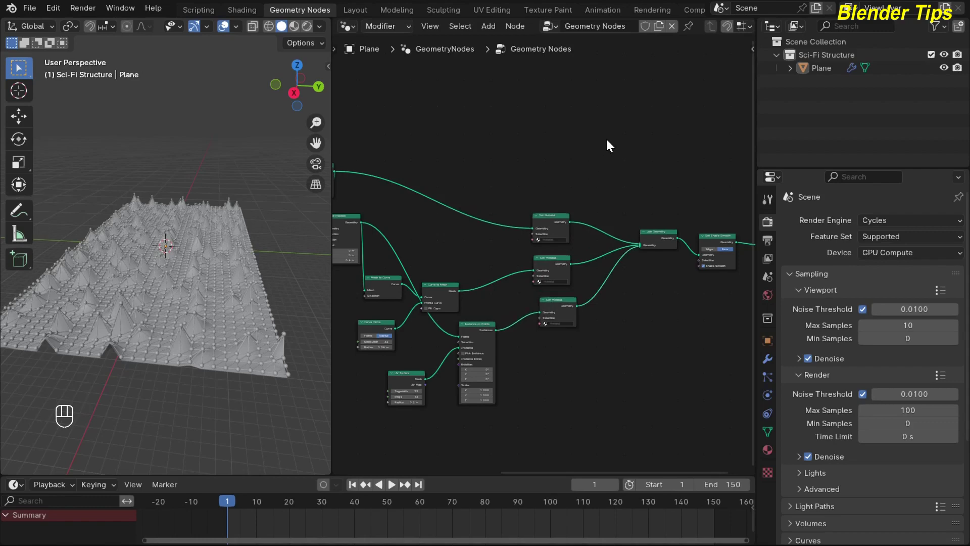
Create material slots on the plane with new materials named Floor, Wire and Balls.
click(768, 451)
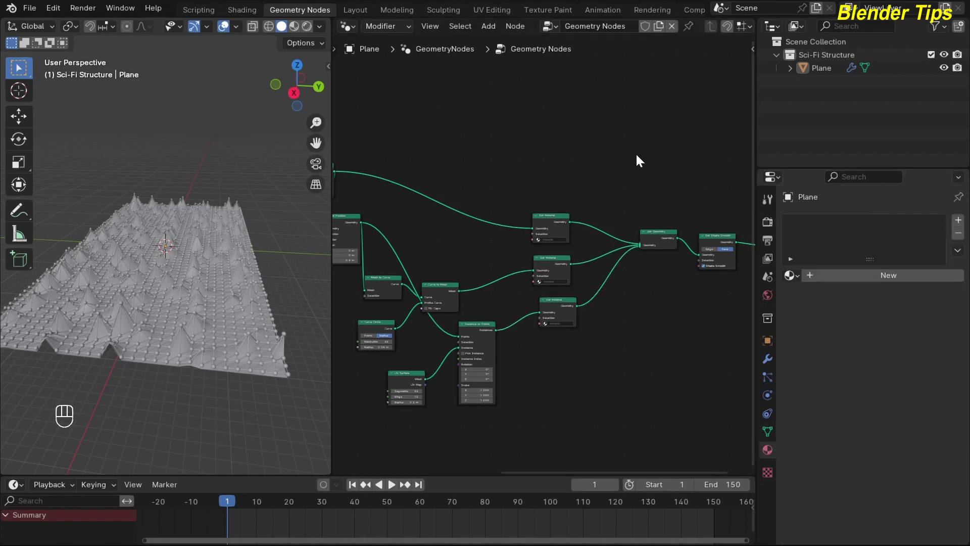
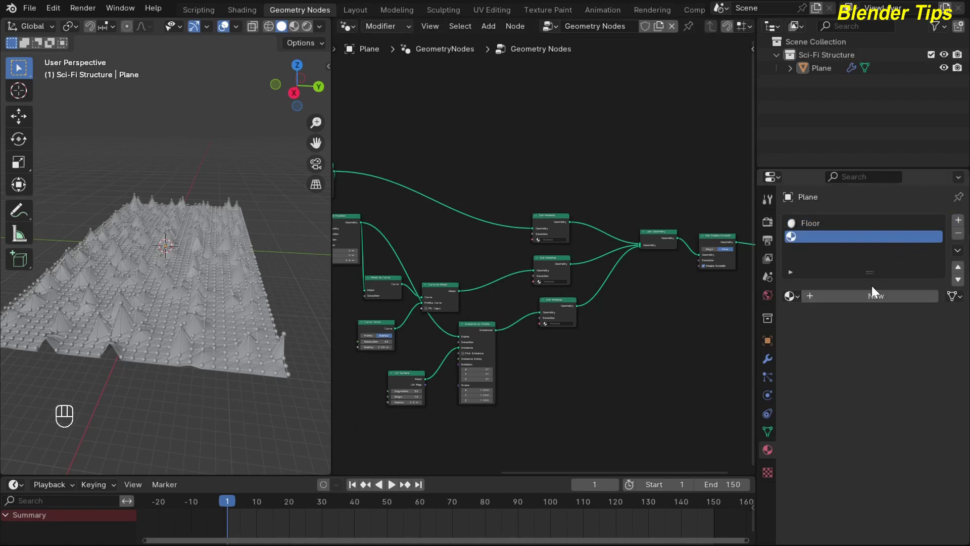
click(872, 301)
drag(836, 243, 649, 317)
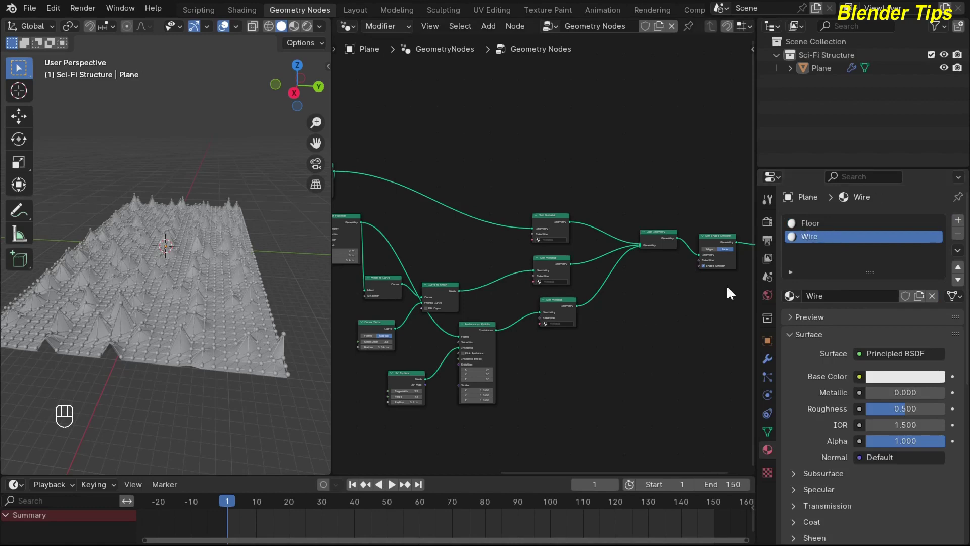
click(962, 226)
drag(841, 296, 830, 250)
drag(830, 251, 661, 316)
key(l)
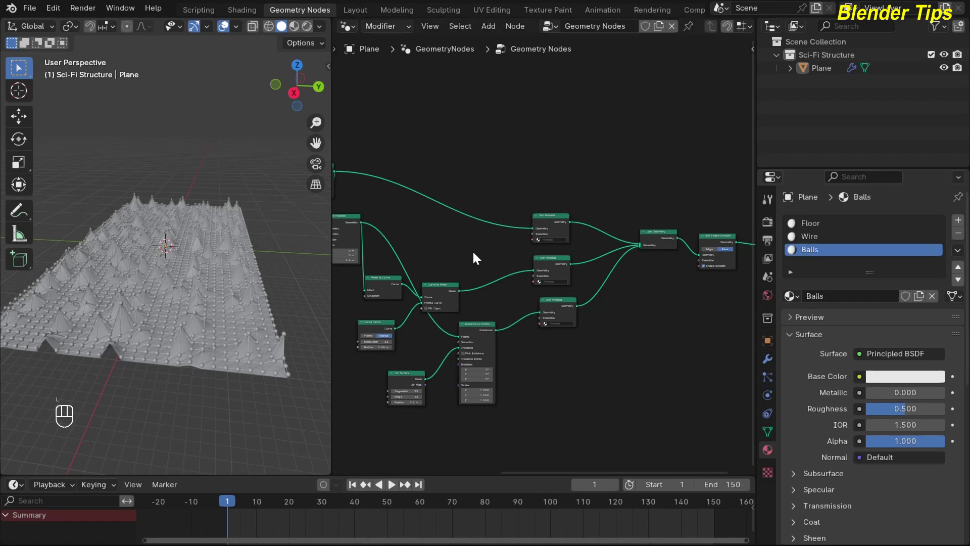
click(472, 245)
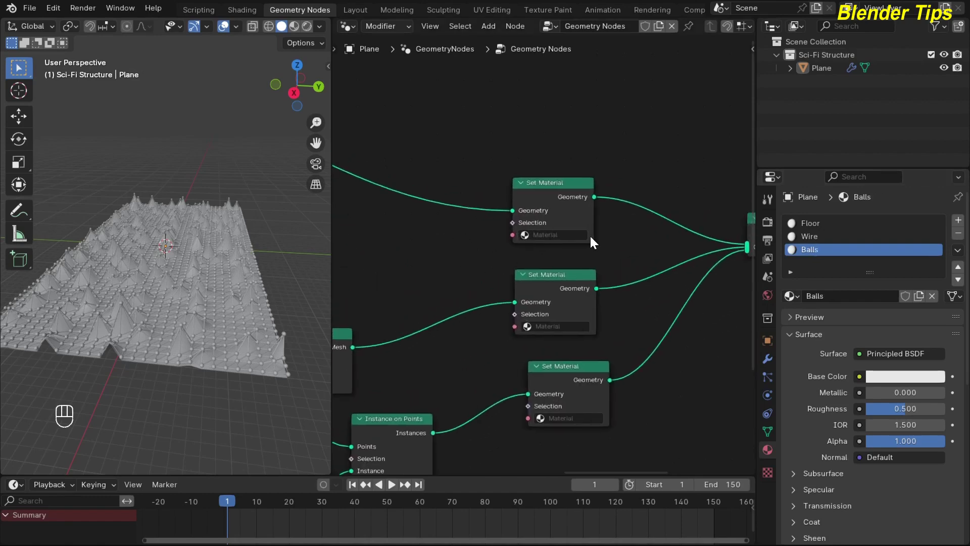
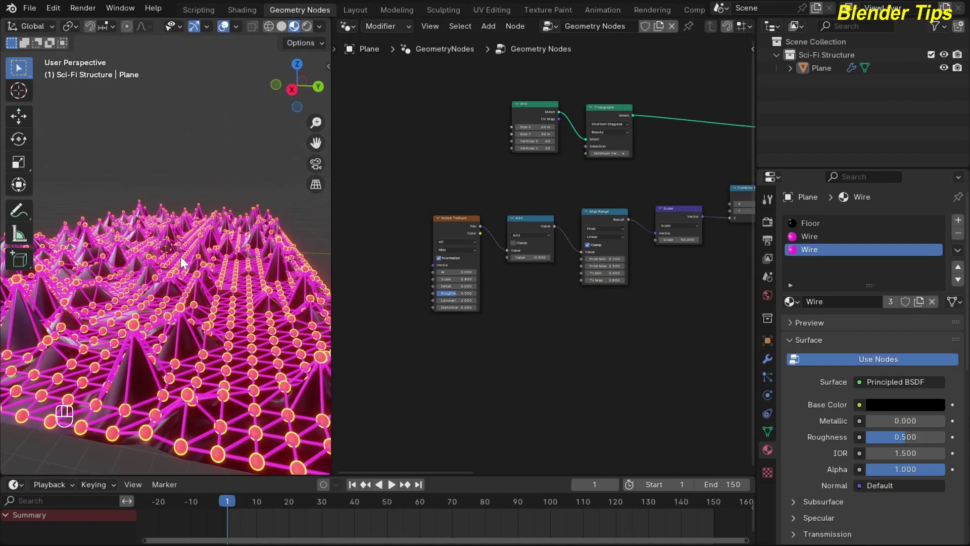
Keyframe the Noise Texture W value at 0 on frame 1 and 5 on frame 150.
middle_click(184, 255)
click(179, 258)
middle_click(176, 260)
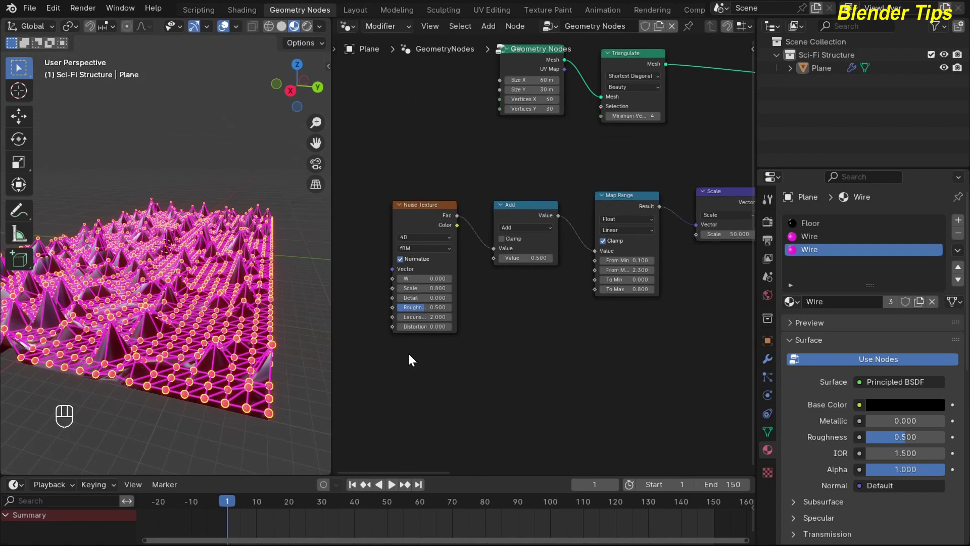
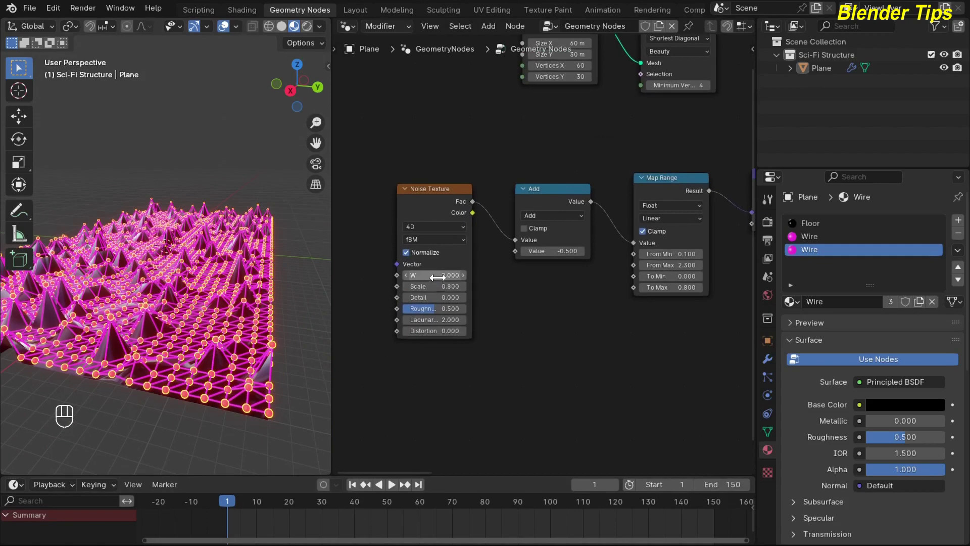
key(i)
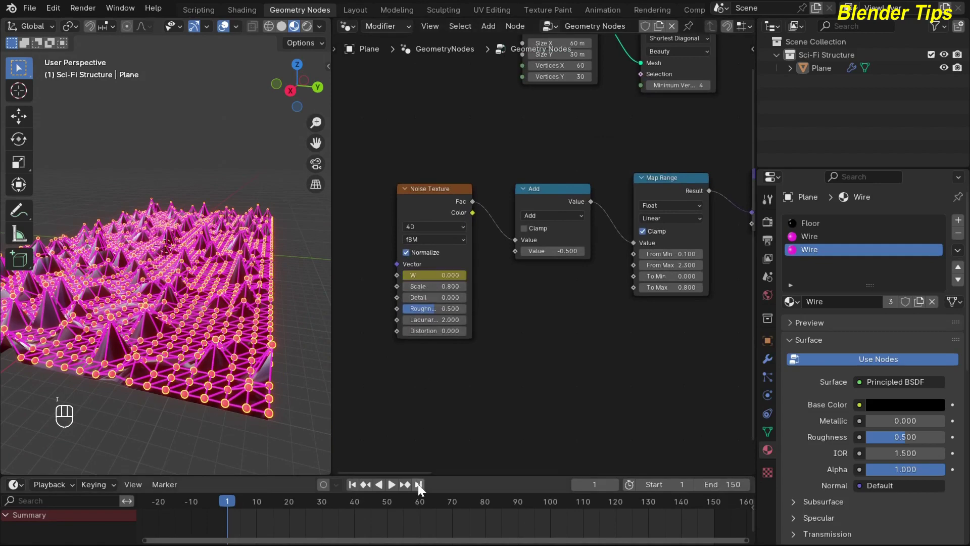
click(420, 488)
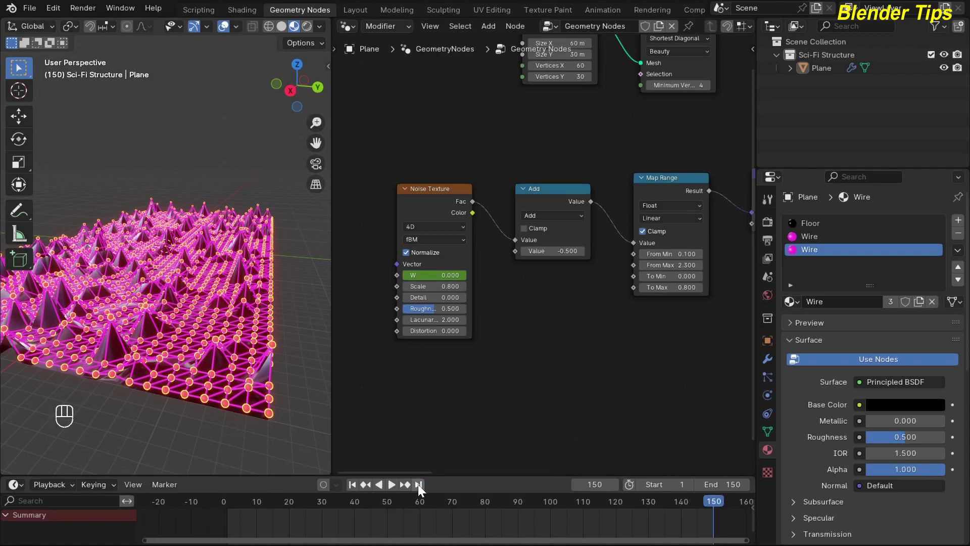
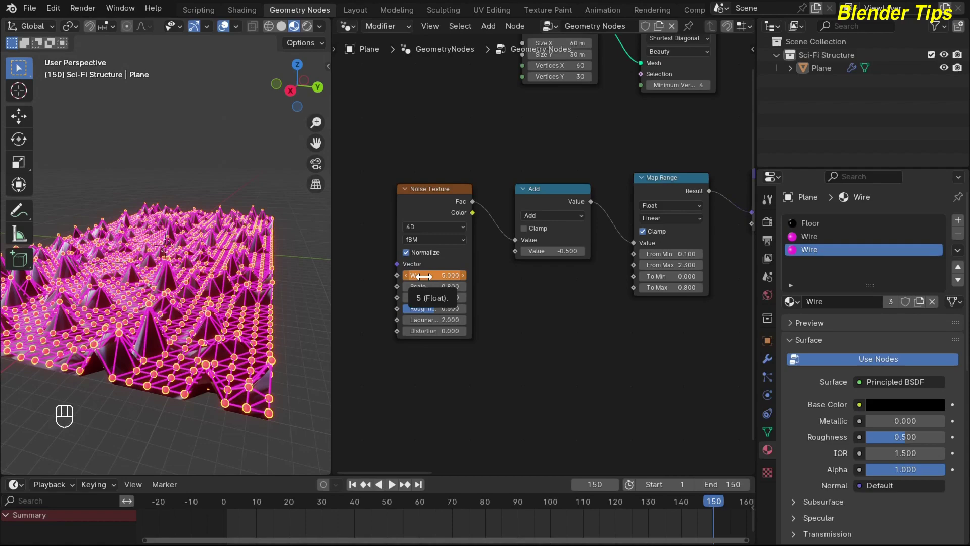
key(i)
Play back the animation to check the spikes move, then return to the start.
click(436, 398)
drag(355, 488, 293, 448)
drag(184, 412, 228, 158)
click(228, 158)
drag(228, 158, 228, 159)
key(space)
drag(228, 158, 228, 159)
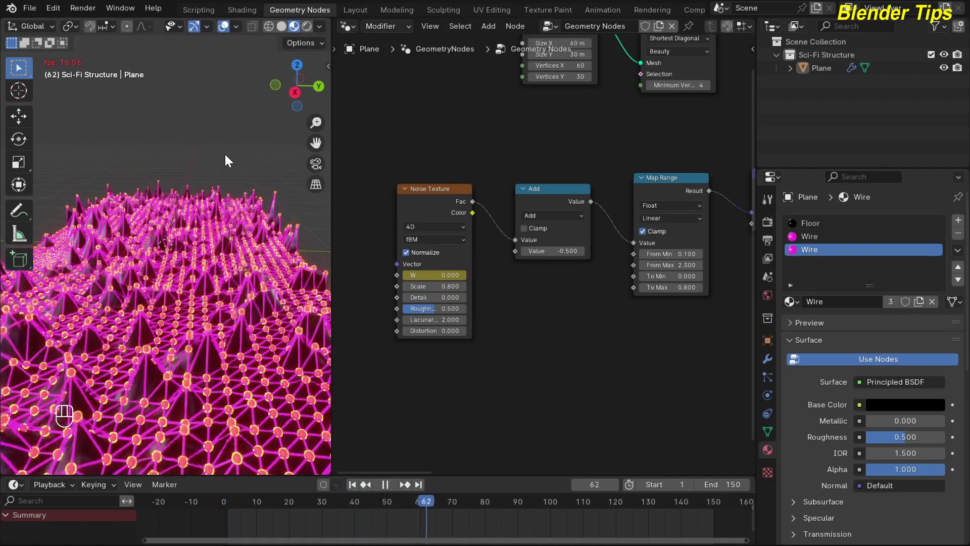
key(space)
click(358, 490)
click(236, 298)
drag(215, 301, 140, 293)
drag(139, 269, 230, 273)
Add a camera to the scene.
key(shift+a)
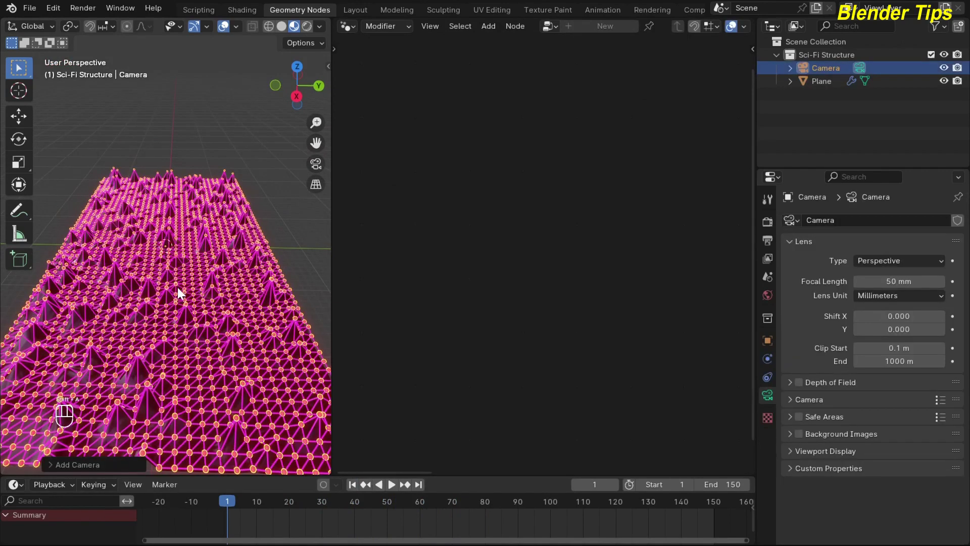
Look through the new camera and move it until the spiky pink grid is framed.
middle_click(181, 281)
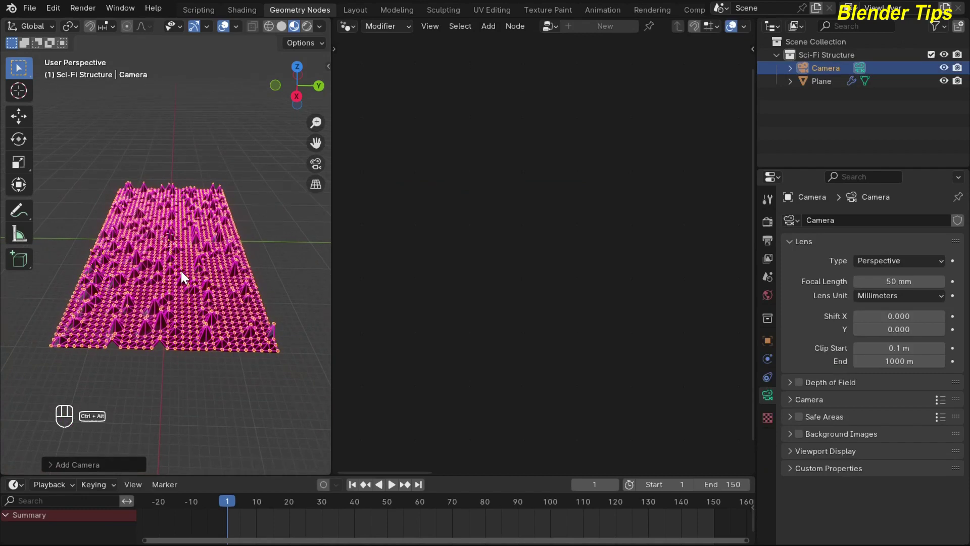
key(ctrl+alt+KP_0)
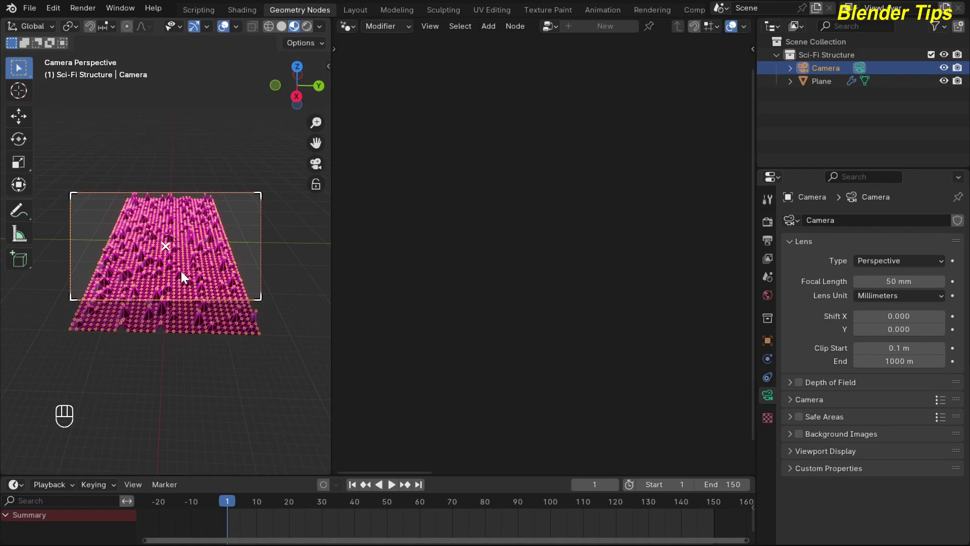
key(g)
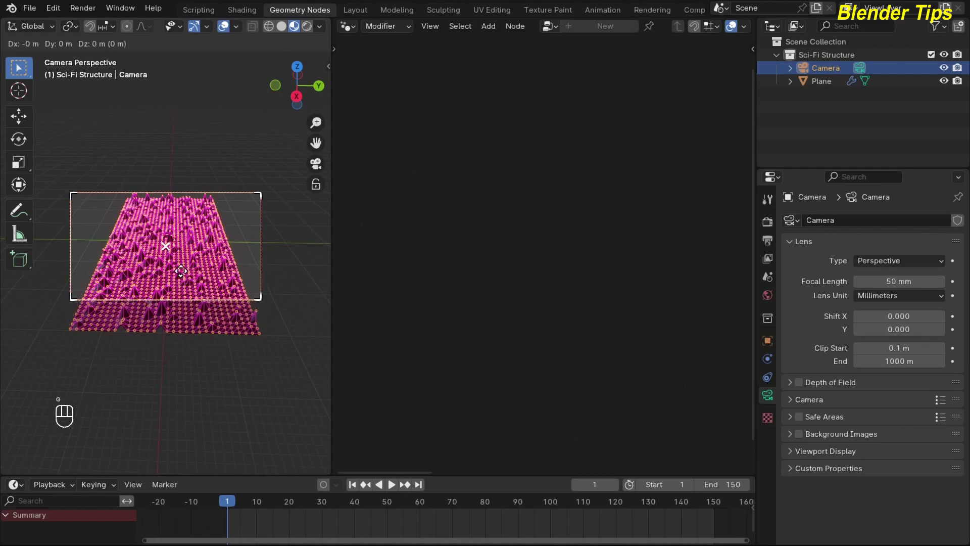
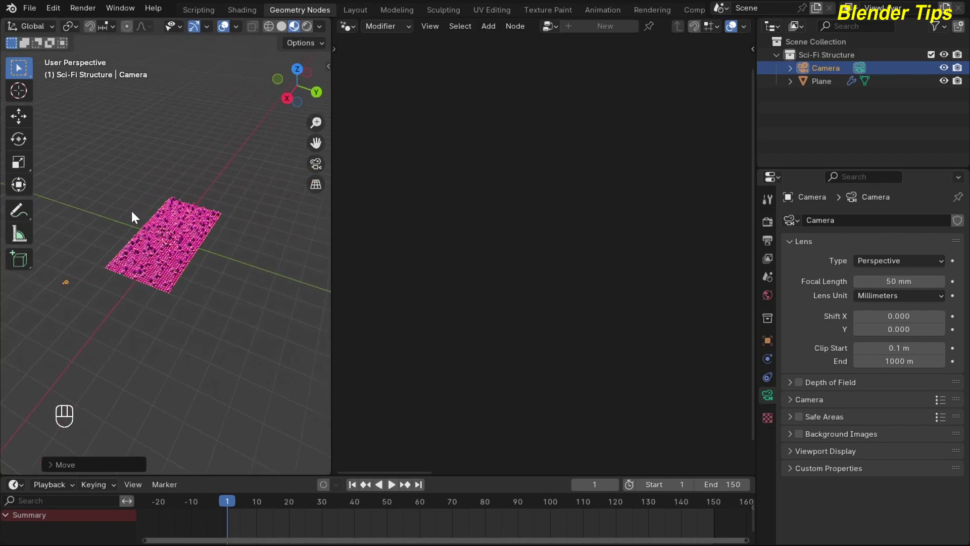
Keyframe the camera location at frame 1, move it closer and keyframe it again at frame 150.
key(KP_0)
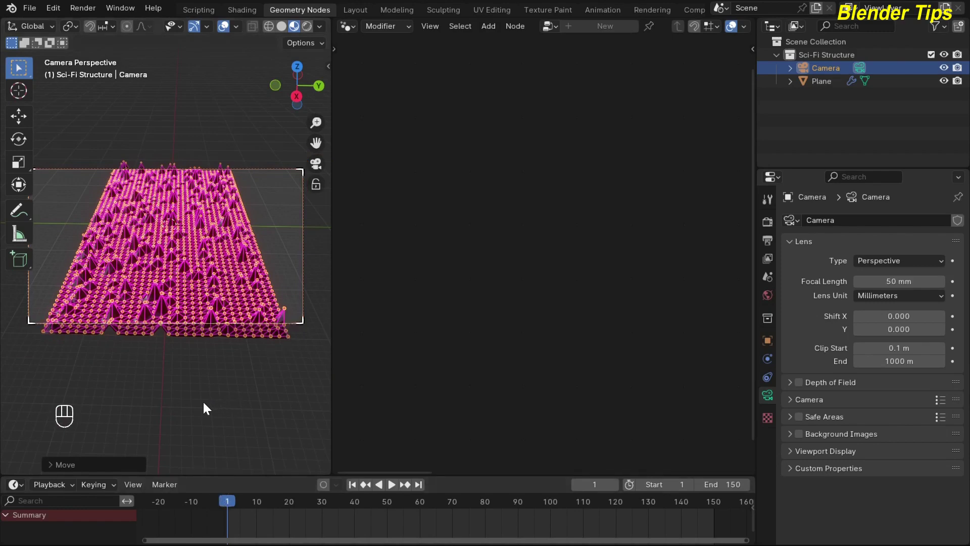
key(i)
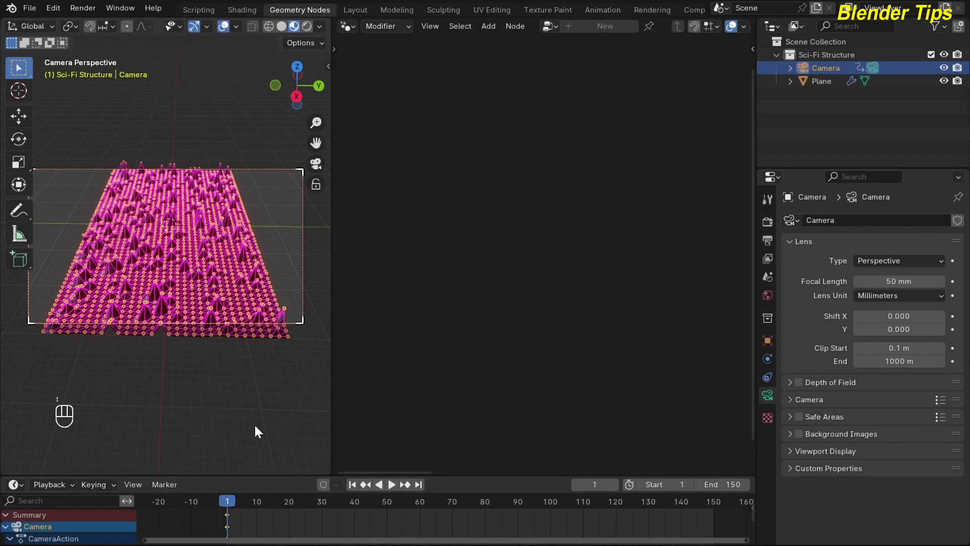
click(417, 489)
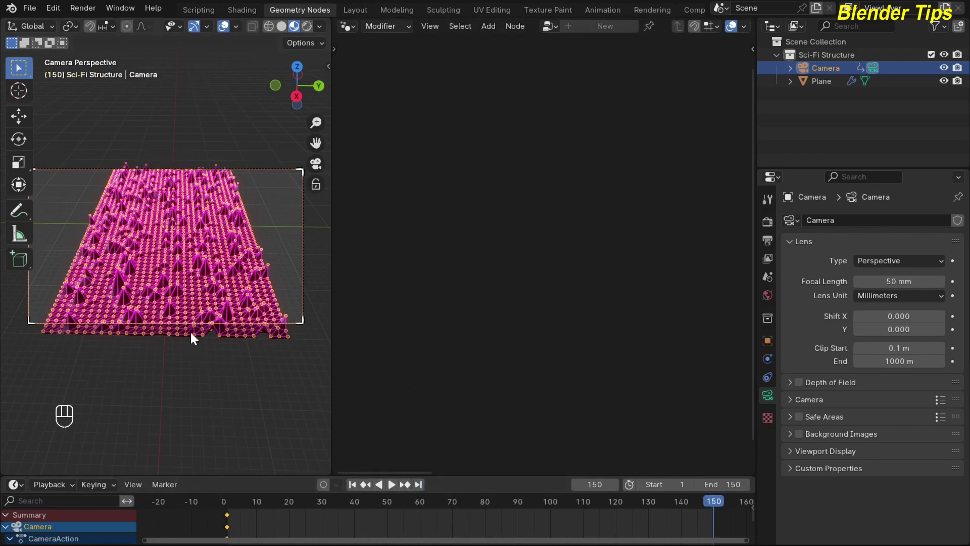
key(g)
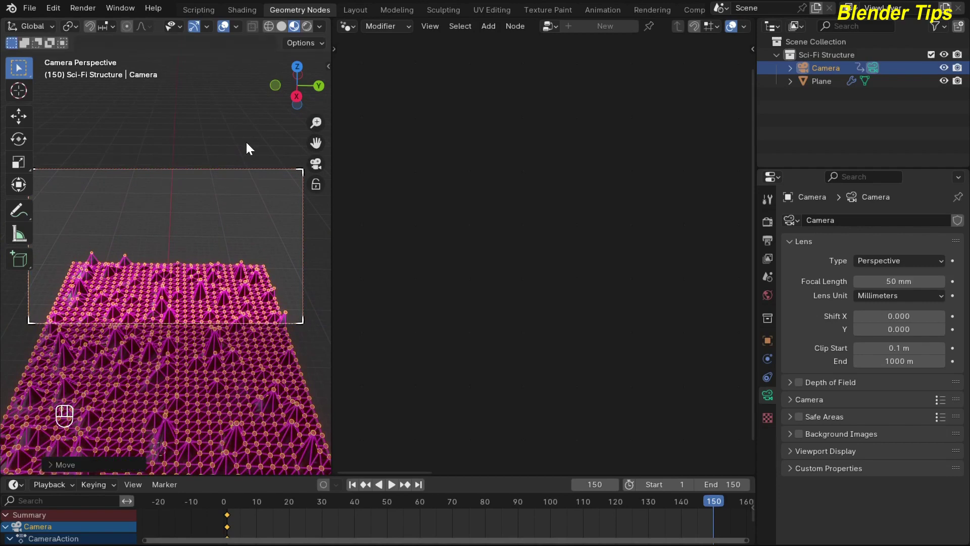
key(i)
Return to frame 1 and play the camera fly-in animation, stopping at frame 34.
click(352, 485)
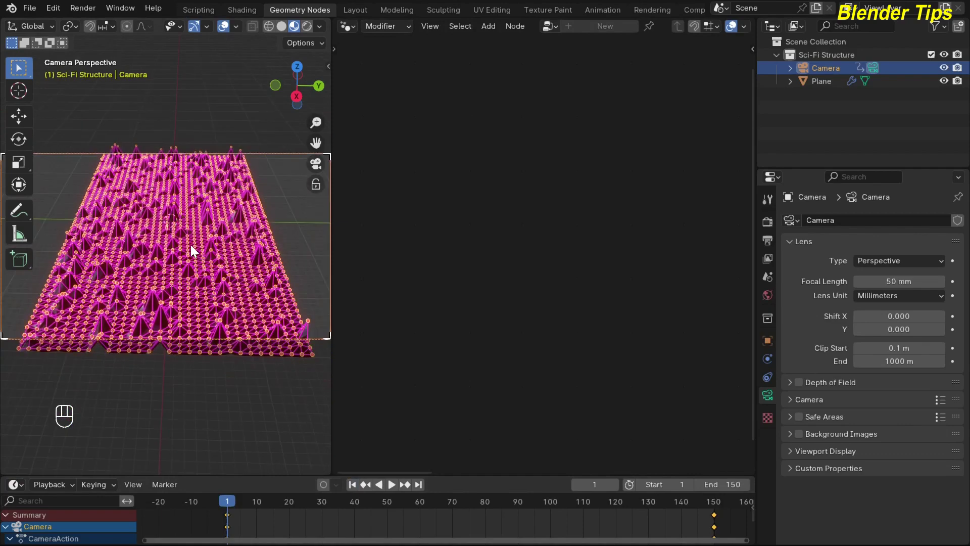
click(201, 103)
key(space)
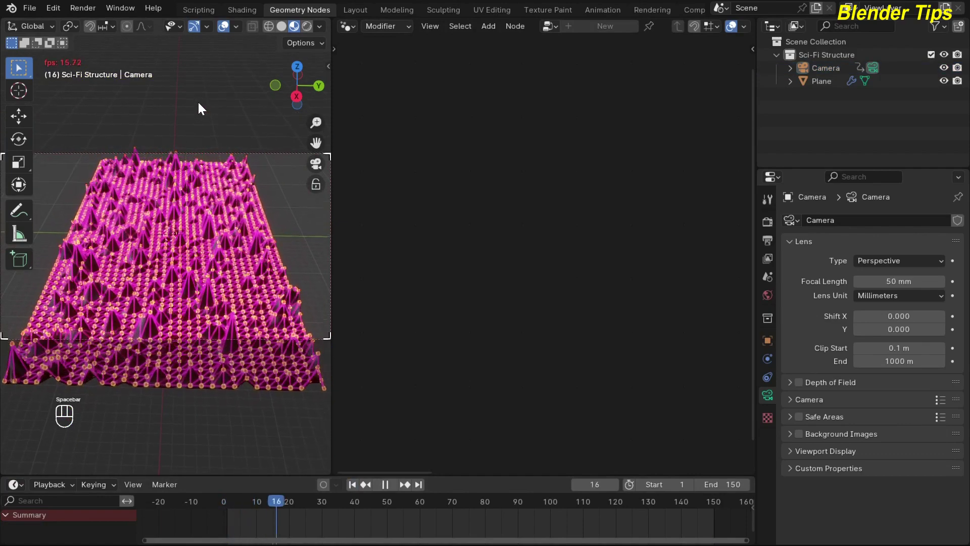
click(202, 103)
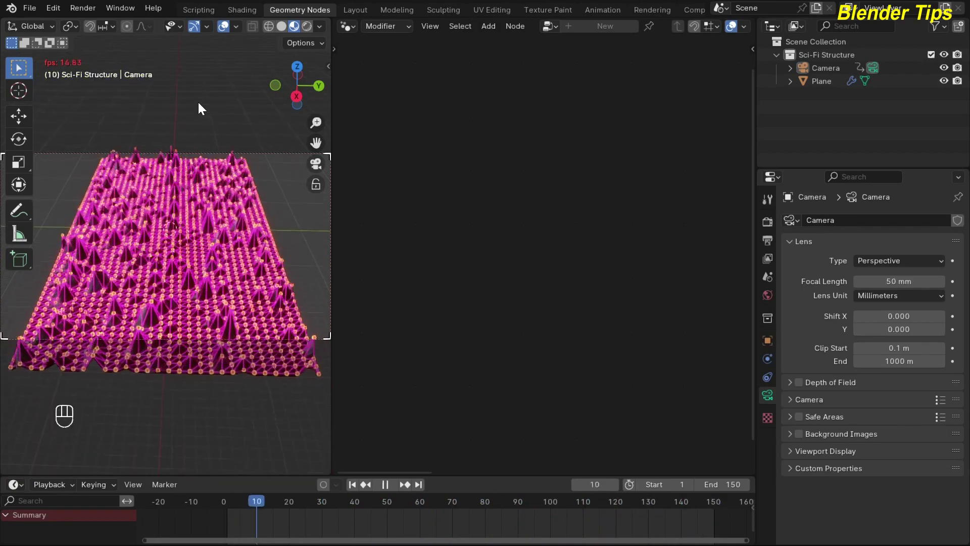
key(space)
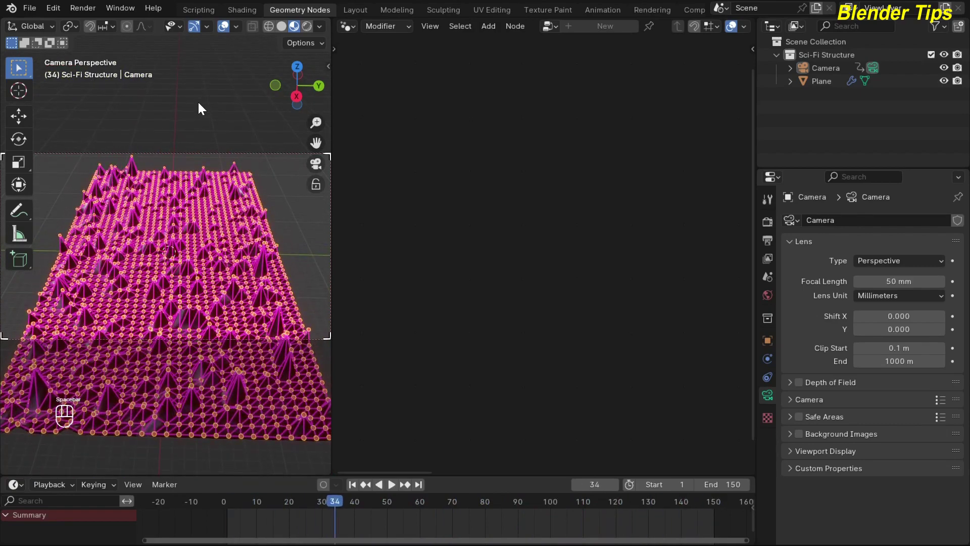